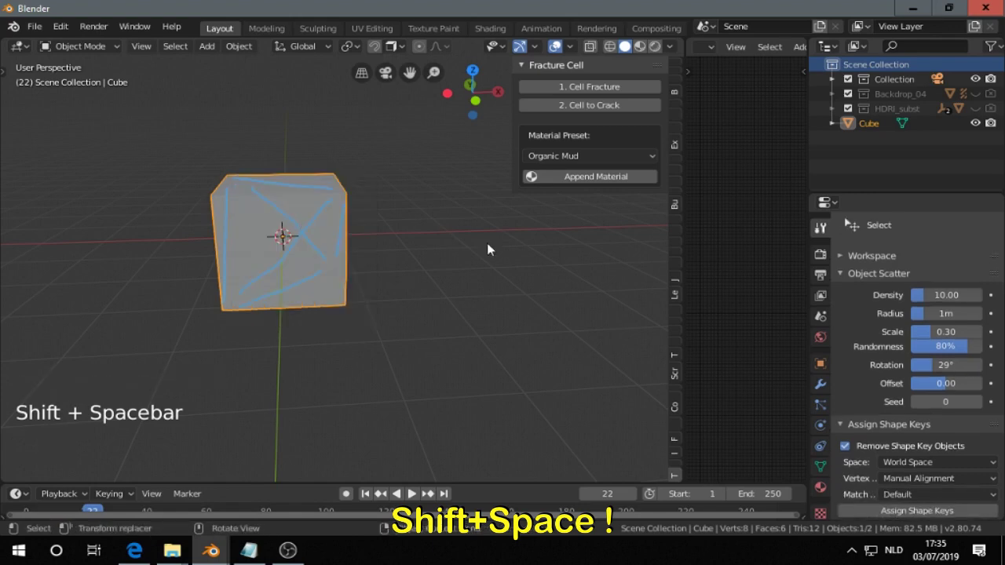
# Step: Open the Cell Fracture dialog for the cube carrying the drawn crack strokes
pyautogui.scroll(3)
pyautogui.click(603, 89)
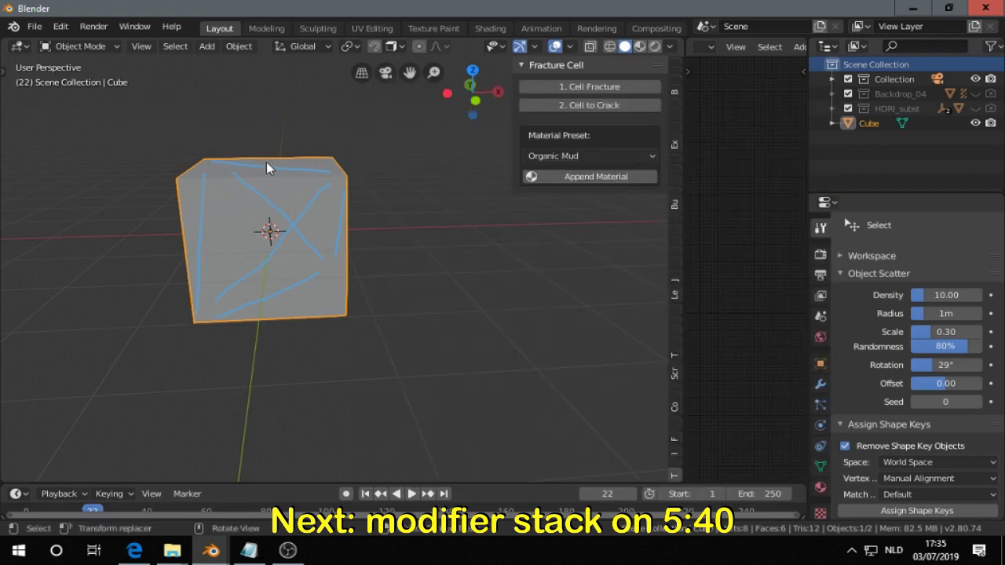
# Step: Reopen Cell Fracture with a 0.02 margin between cells and reframe the cube
pyautogui.click(574, 85)
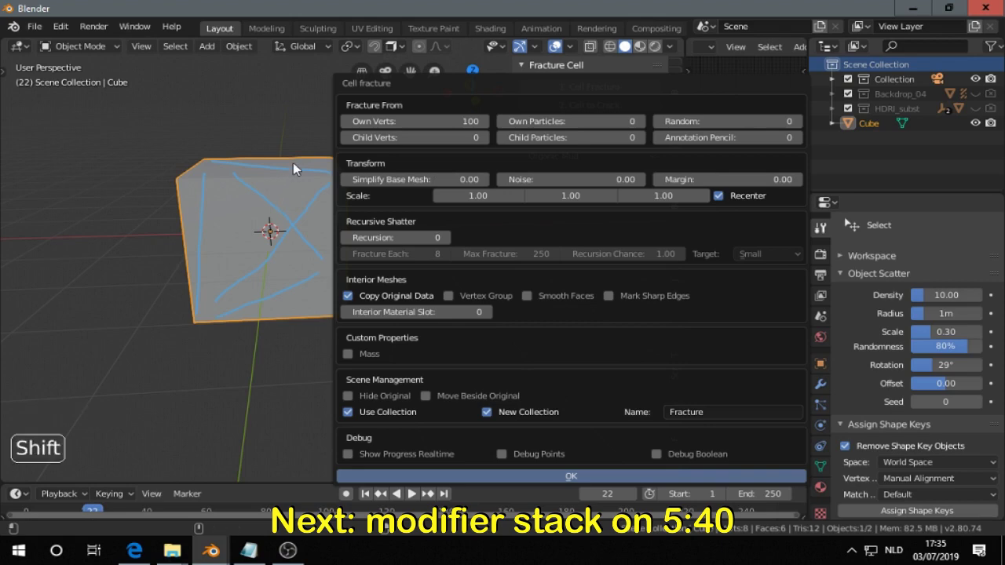
pyautogui.middleClick(293, 194)
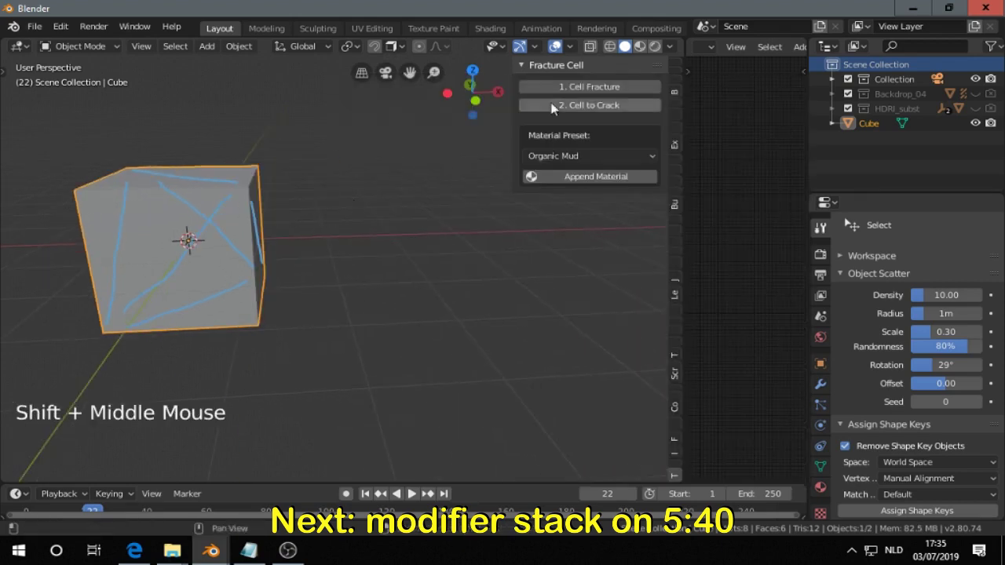
# Step: Enable Vertex Group and Move Beside Original in the Cell Fracture dialog
pyautogui.click(591, 87)
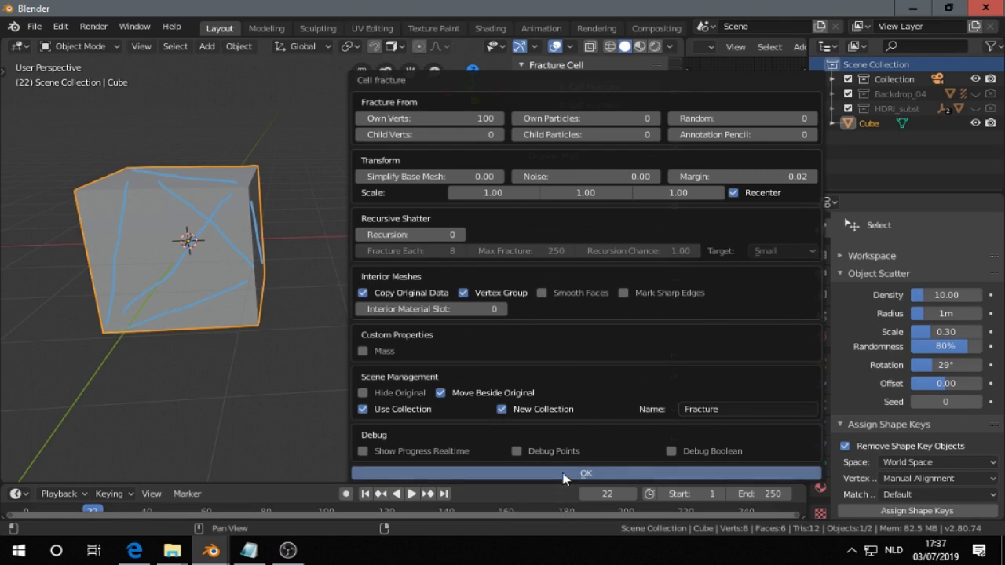
# Step: Inspect the fractured copy beside the cube and expand the Cell Fracture redo panel
pyautogui.middleClick(424, 315)
pyautogui.middleClick(416, 334)
pyautogui.middleClick(423, 306)
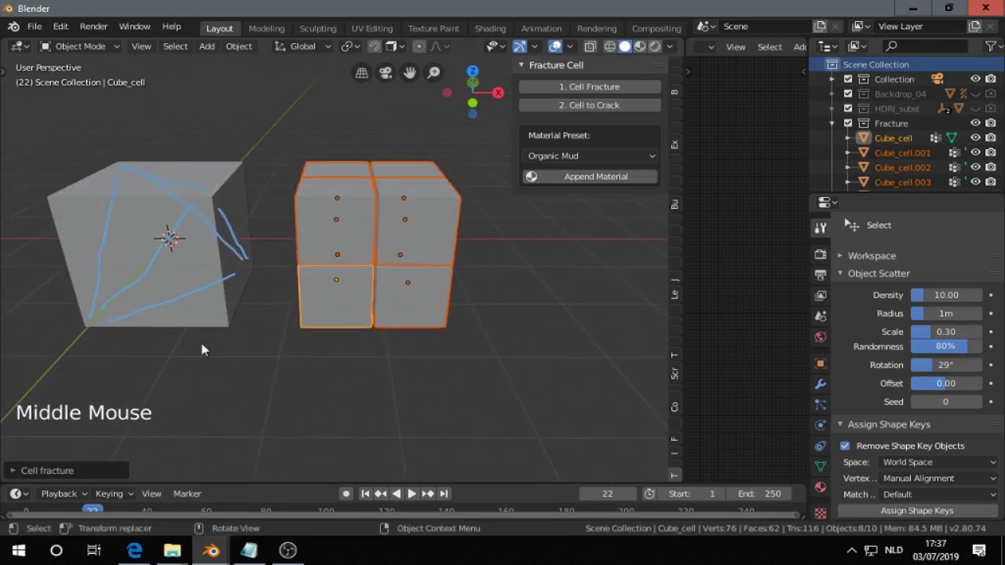
pyautogui.click(16, 479)
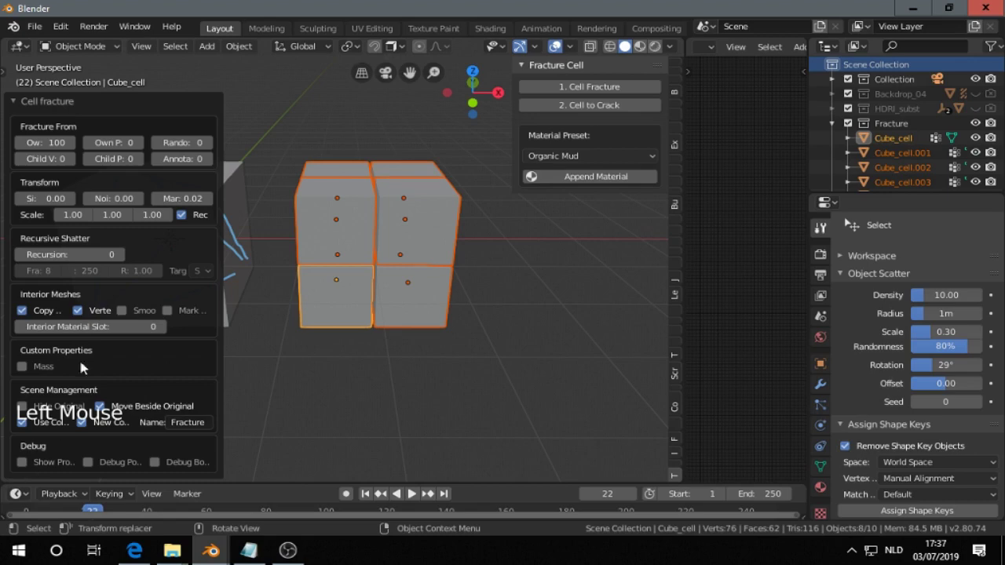
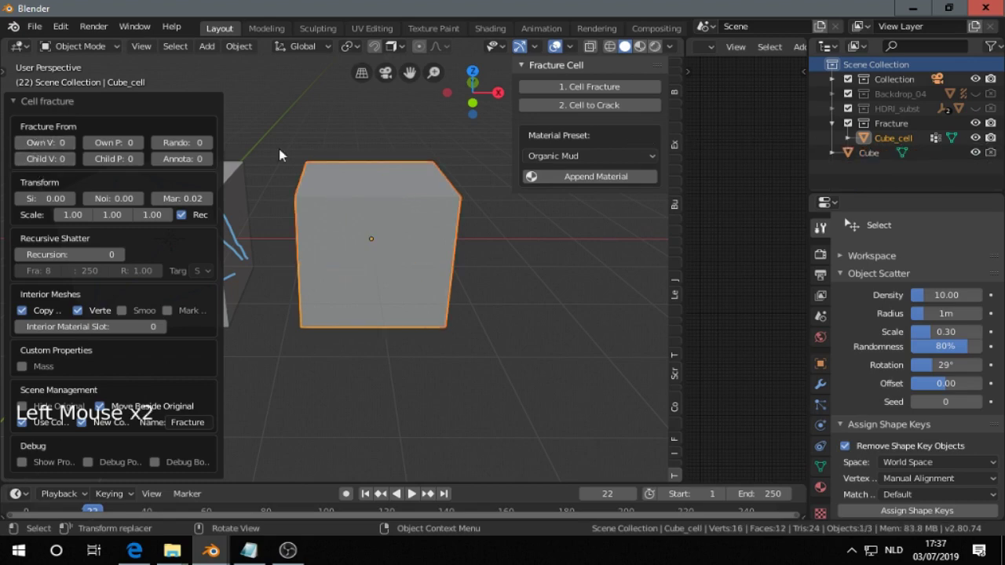
# Step: Raise the Annotation Pencil point count stepwise with Own Verts at 0, re-splitting the cube
pyautogui.middleClick(391, 205)
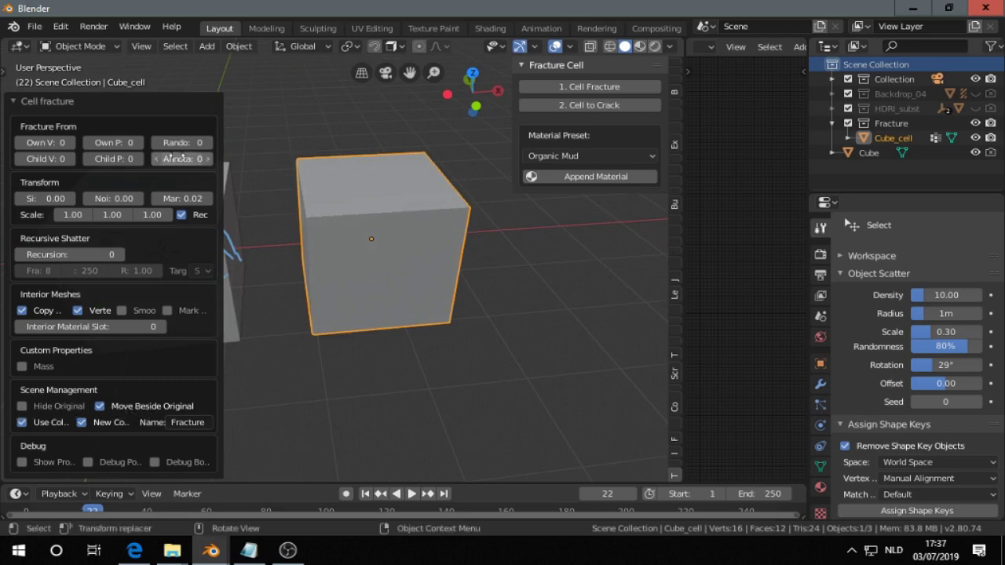
pyautogui.click(214, 162)
pyautogui.click(215, 161)
pyautogui.doubleClick(214, 162)
pyautogui.click(214, 162)
pyautogui.click(214, 162)
pyautogui.click(215, 162)
pyautogui.middleClick(341, 250)
pyautogui.middleClick(345, 257)
pyautogui.scroll(-3)
pyautogui.middleClick(390, 253)
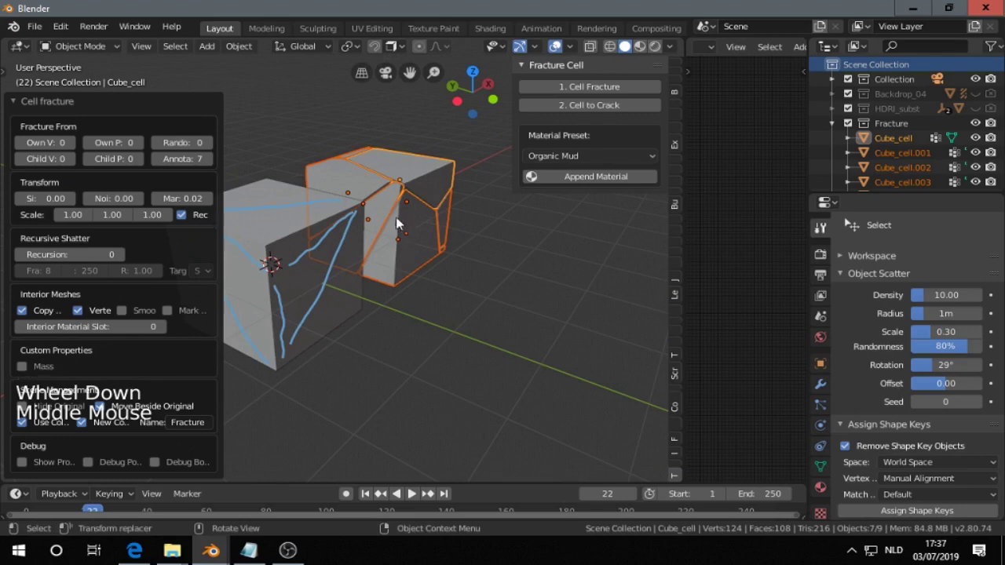
# Step: Check the cells from several sides and raise Annotation Pencil once more to 8
pyautogui.middleClick(399, 271)
pyautogui.middleClick(383, 282)
pyautogui.middleClick(406, 277)
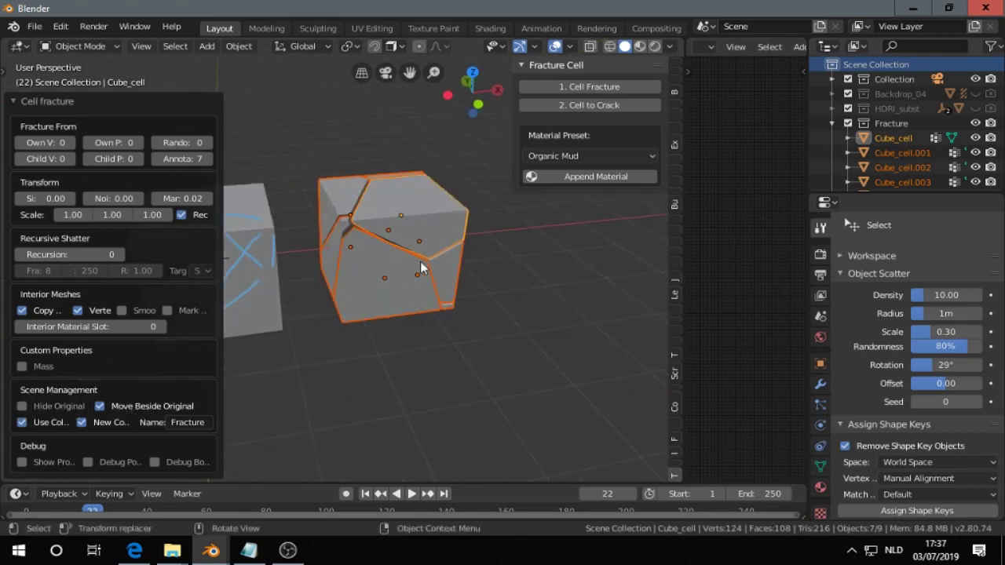
pyautogui.middleClick(394, 241)
pyautogui.scroll(3)
pyautogui.click(210, 163)
pyautogui.middleClick(429, 234)
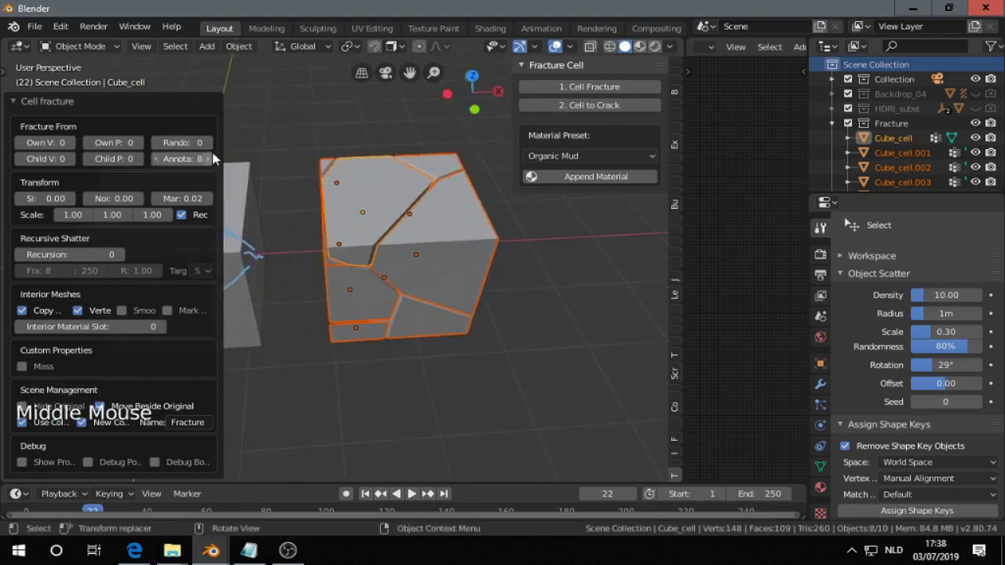
# Step: Set Random to 1 so the fracture gains one random point
pyautogui.click(212, 145)
pyautogui.middleClick(356, 236)
pyautogui.middleClick(401, 239)
pyautogui.middleClick(419, 257)
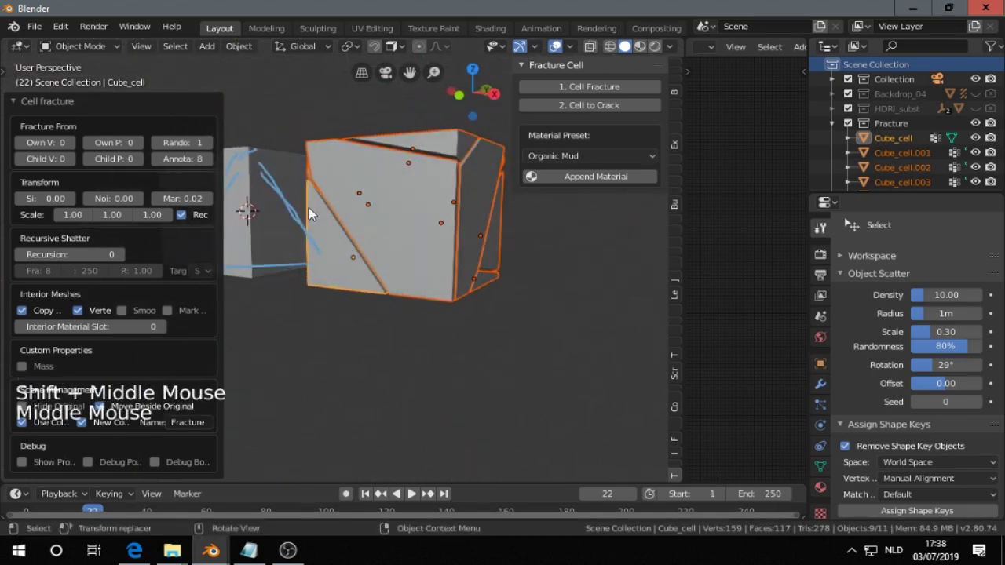
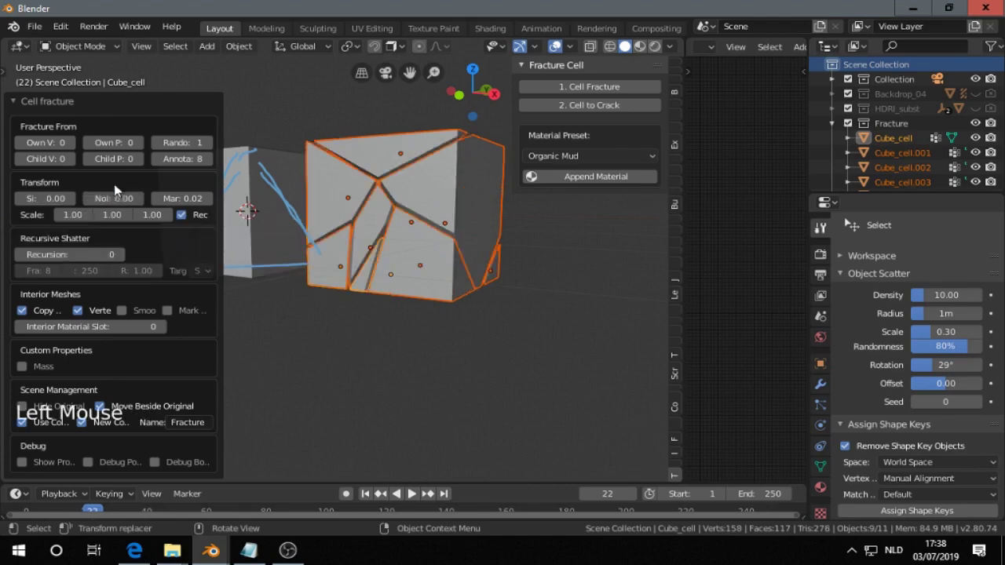
# Step: Add noise to the fracture points in small increments up to 0.09
pyautogui.click(142, 208)
pyautogui.click(142, 208)
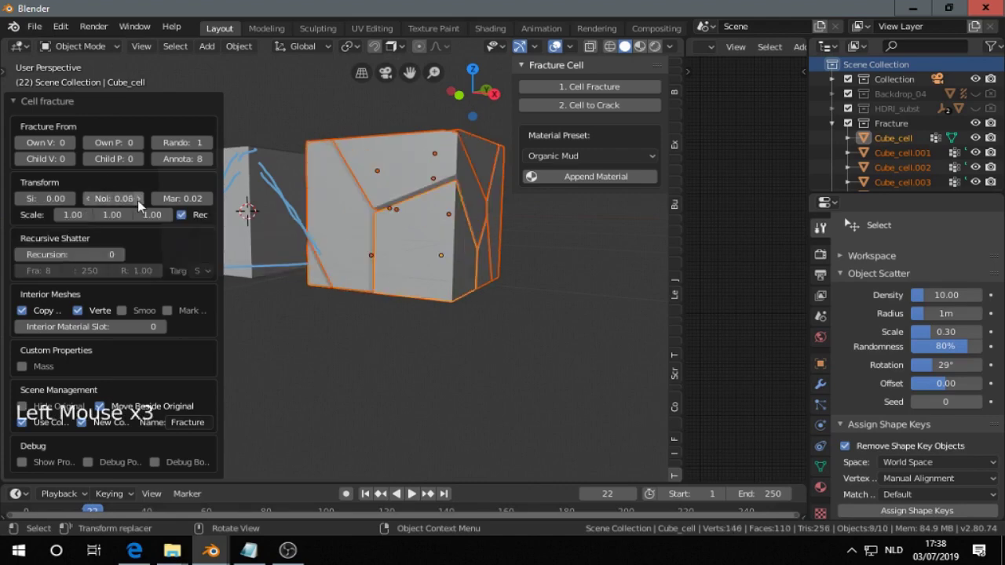
pyautogui.middleClick(394, 262)
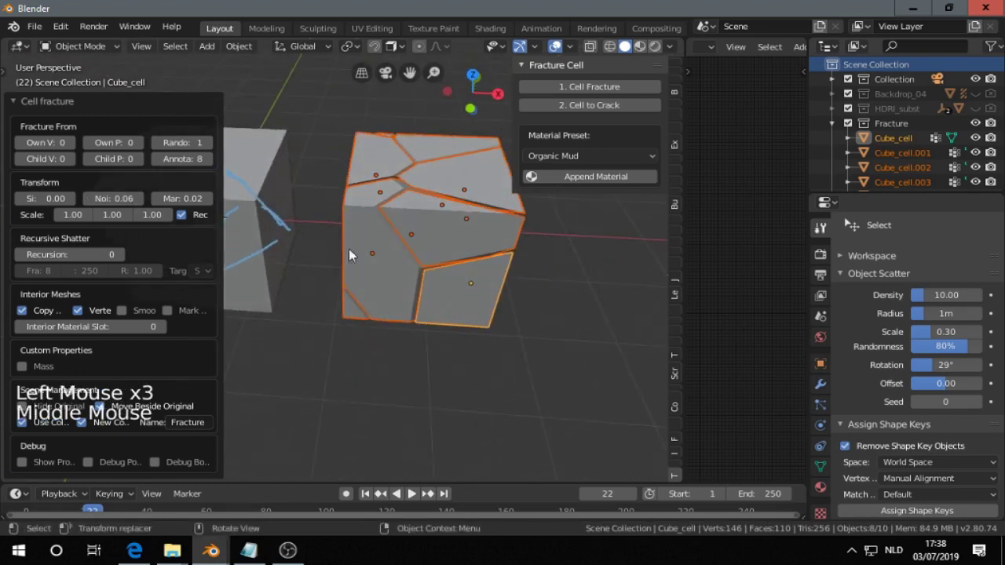
pyautogui.click(140, 205)
pyautogui.middleClick(414, 238)
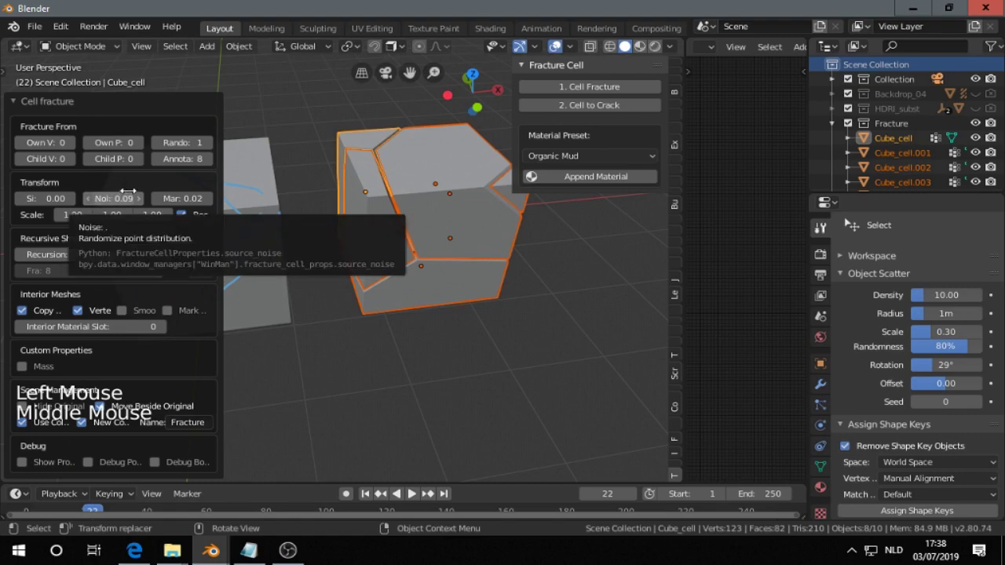
# Step: Compare noise 0.06 and 0.09 on the cells and settle on 0.06
pyautogui.click(97, 206)
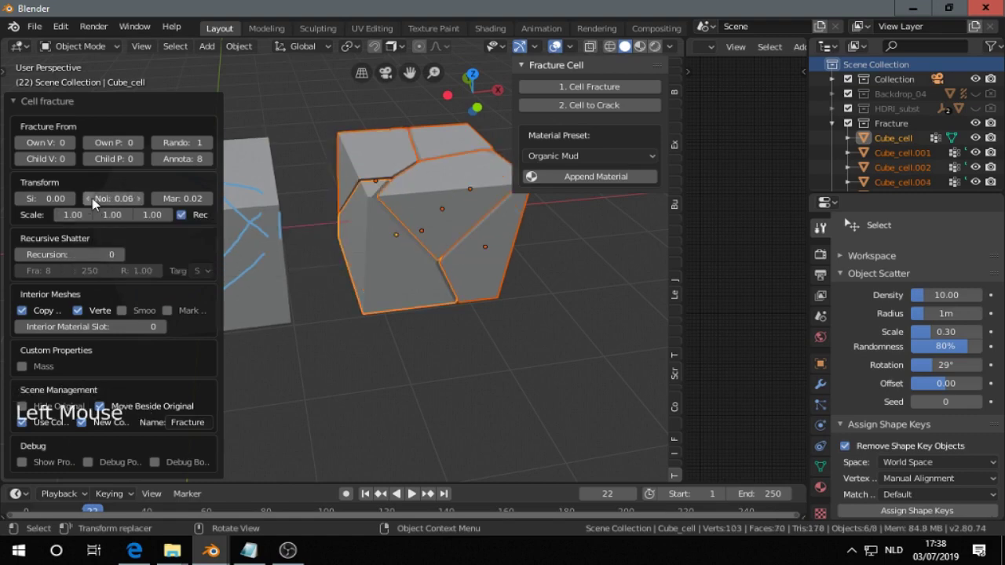
pyautogui.click(146, 206)
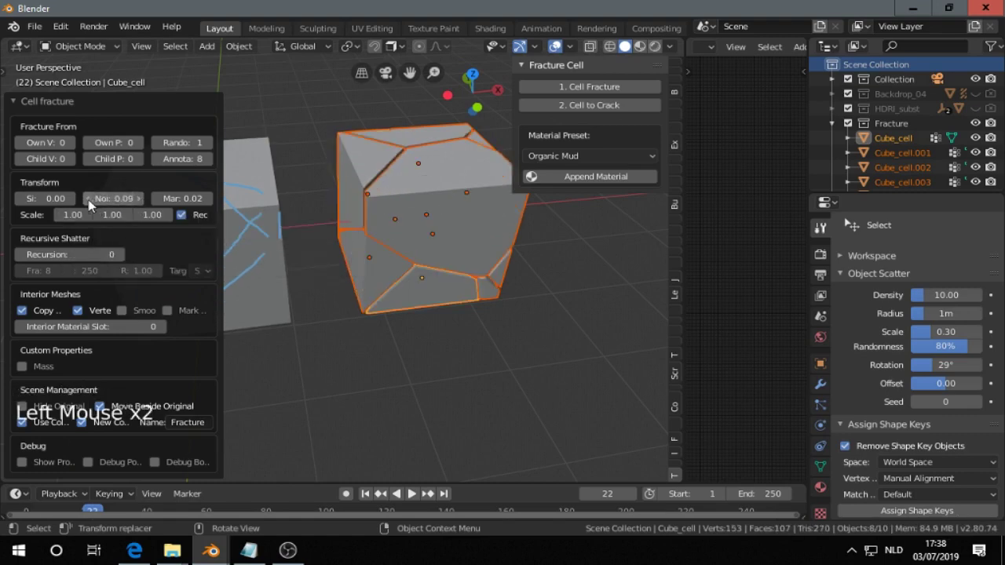
pyautogui.click(91, 201)
pyautogui.click(144, 206)
pyautogui.click(95, 205)
pyautogui.middleClick(494, 292)
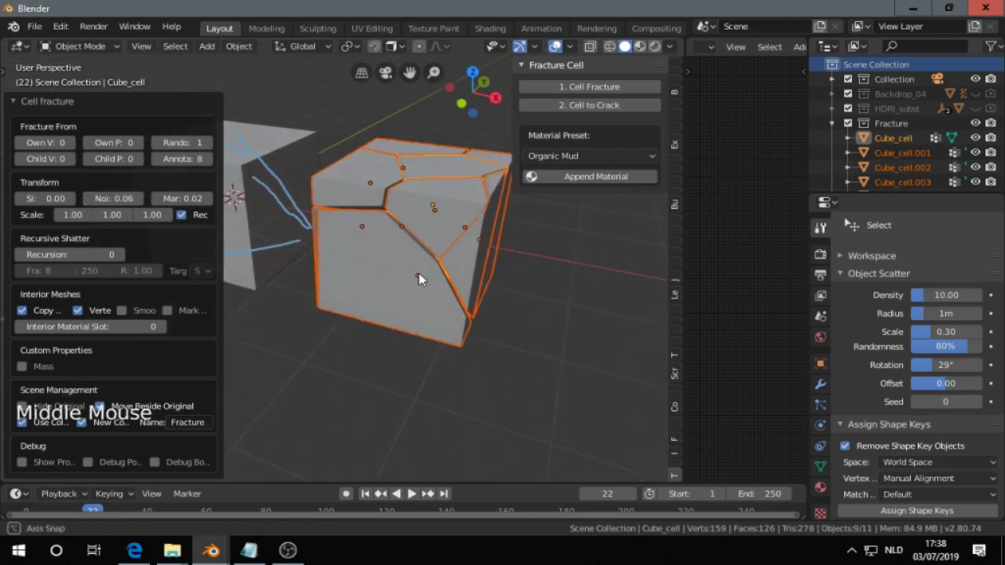
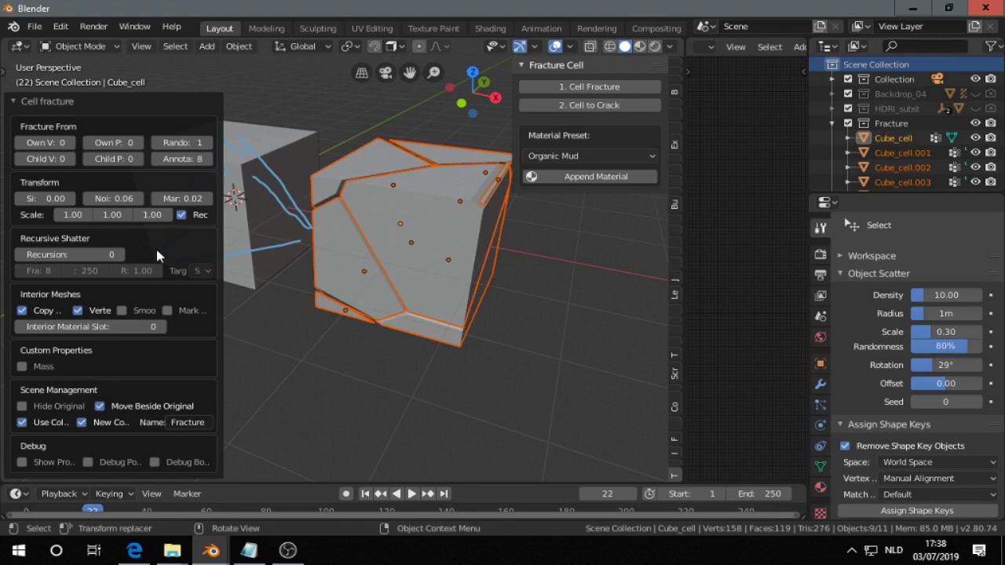
# Step: Raise the fracture noise to 0.12 and select the original stroked cube for deletion
pyautogui.middleClick(453, 256)
pyautogui.scroll(3)
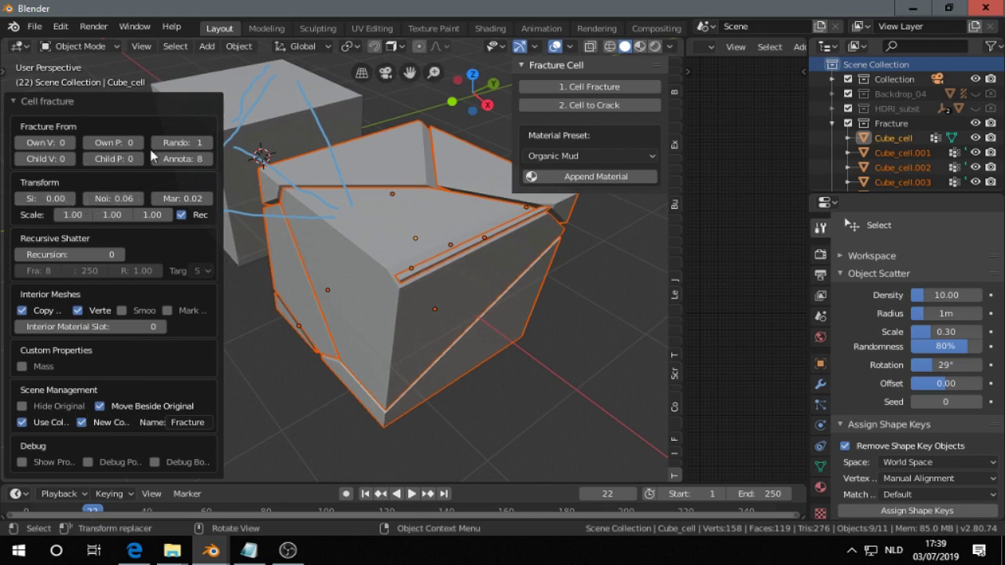
pyautogui.click(143, 206)
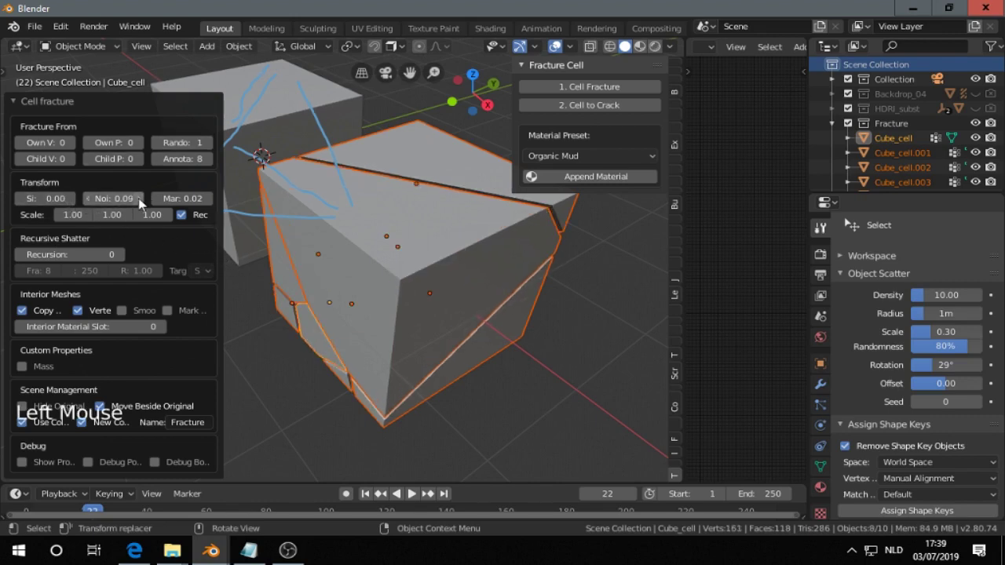
pyautogui.click(143, 205)
pyautogui.middleClick(432, 317)
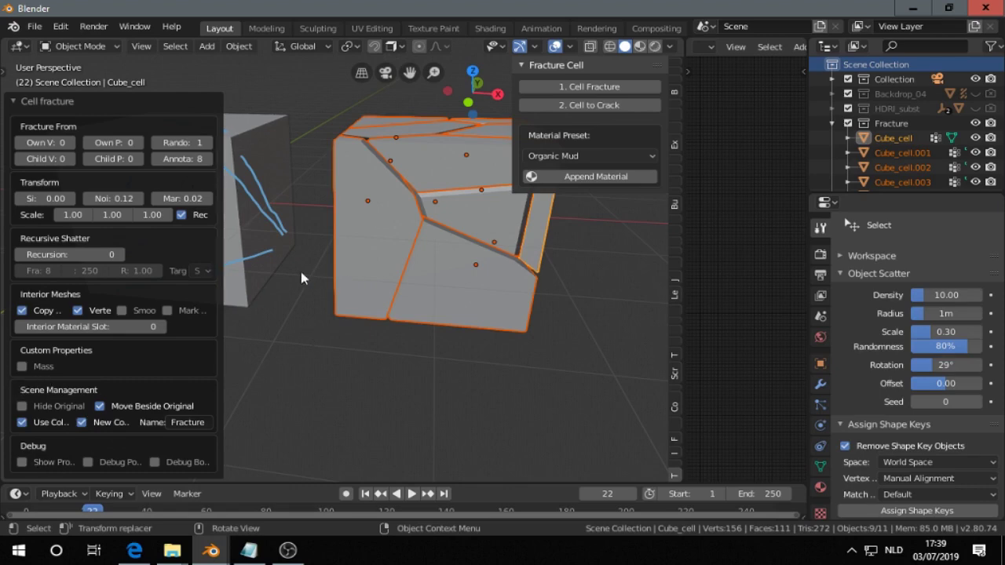
pyautogui.click(275, 237)
# Step: Delete the original stroked cube and work through entries in the panel at the viewport's right edge
pyautogui.press('x')
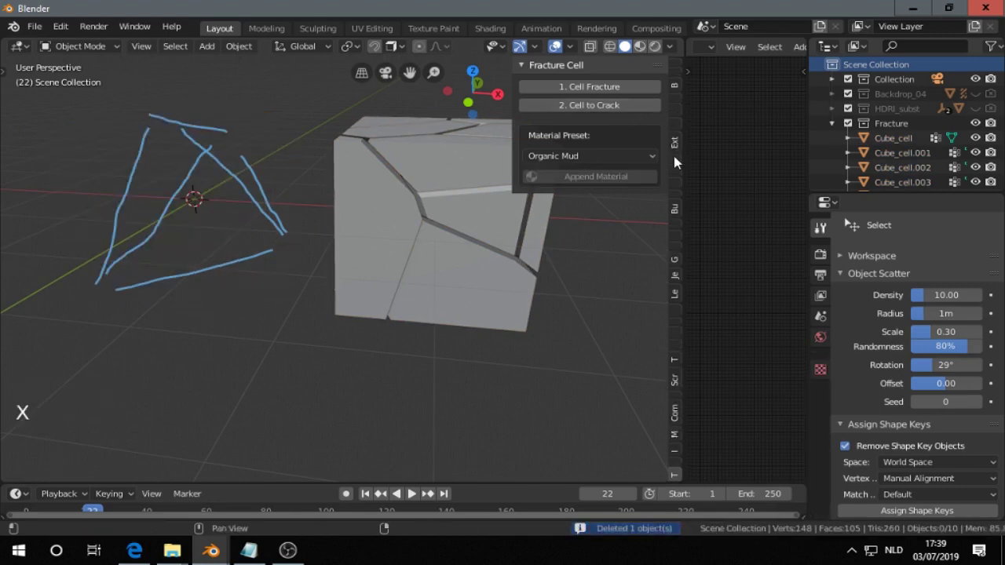
pyautogui.click(679, 163)
pyautogui.click(681, 134)
pyautogui.click(679, 117)
pyautogui.click(679, 104)
pyautogui.click(677, 81)
pyautogui.click(680, 78)
pyautogui.scroll(-3)
pyautogui.click(663, 335)
pyautogui.scroll(-3)
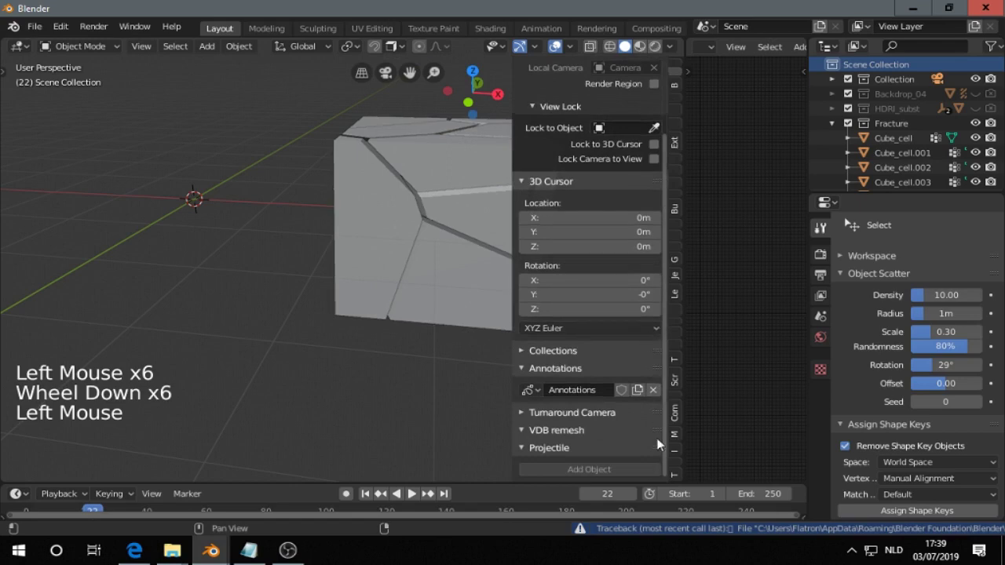
pyautogui.click(681, 479)
pyautogui.click(431, 223)
pyautogui.scroll(-3)
# Step: Hide the sidebar and select all nine fractured cube cells
pyautogui.middleClick(463, 252)
pyautogui.middleClick(366, 262)
pyautogui.press('n')
pyautogui.scroll(-3)
pyautogui.middleClick(344, 246)
pyautogui.press('b')
# Step: Orbit and zoom to inspect the cracked cube from several sides, ending on the whole cube
pyautogui.scroll(3)
pyautogui.middleClick(457, 314)
pyautogui.scroll(3)
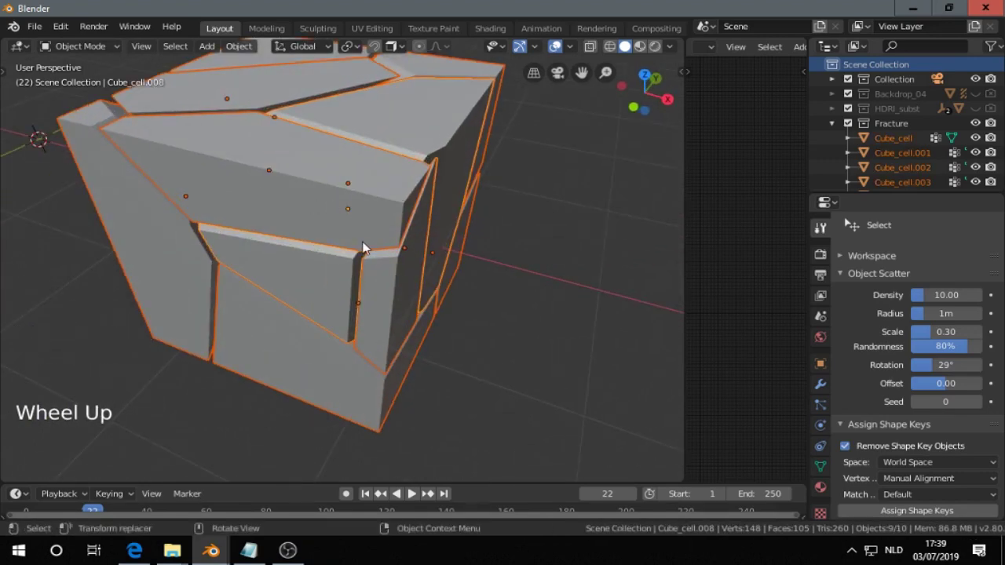
pyautogui.middleClick(396, 240)
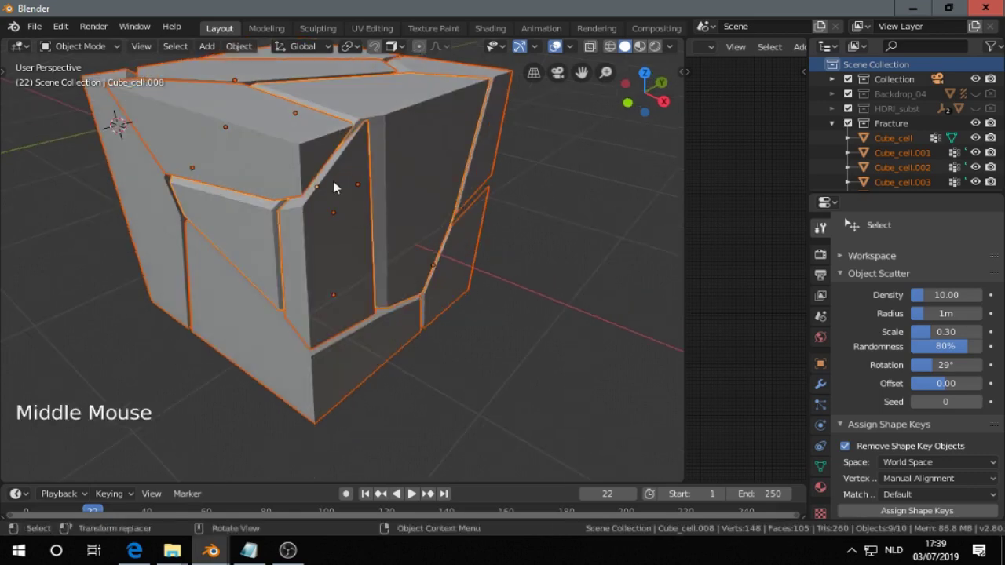
pyautogui.scroll(-3)
pyautogui.middleClick(345, 326)
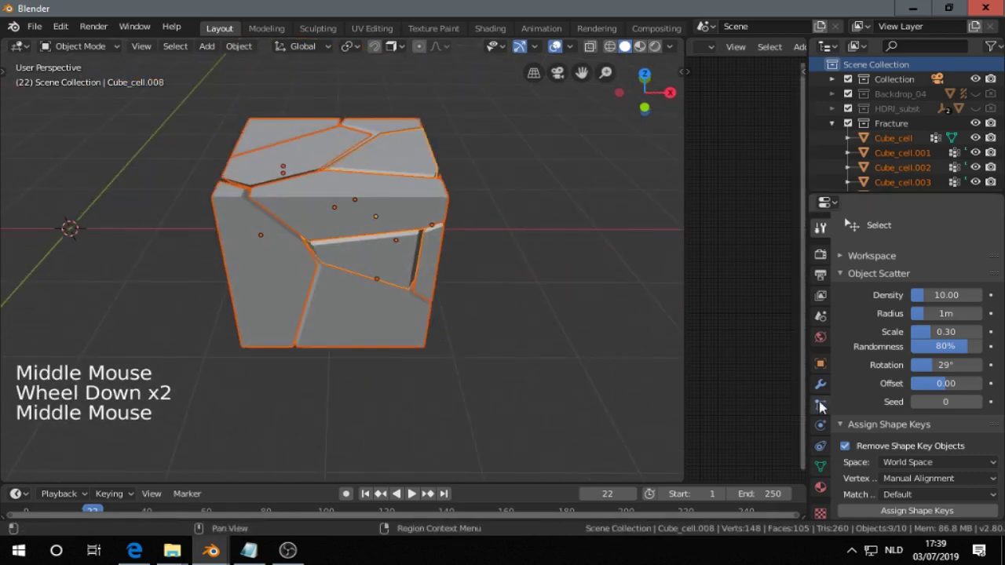
# Step: Set the Decimate modifier ratio on Cube_cell.008 to 0.5612
pyautogui.click(826, 387)
pyautogui.click(898, 229)
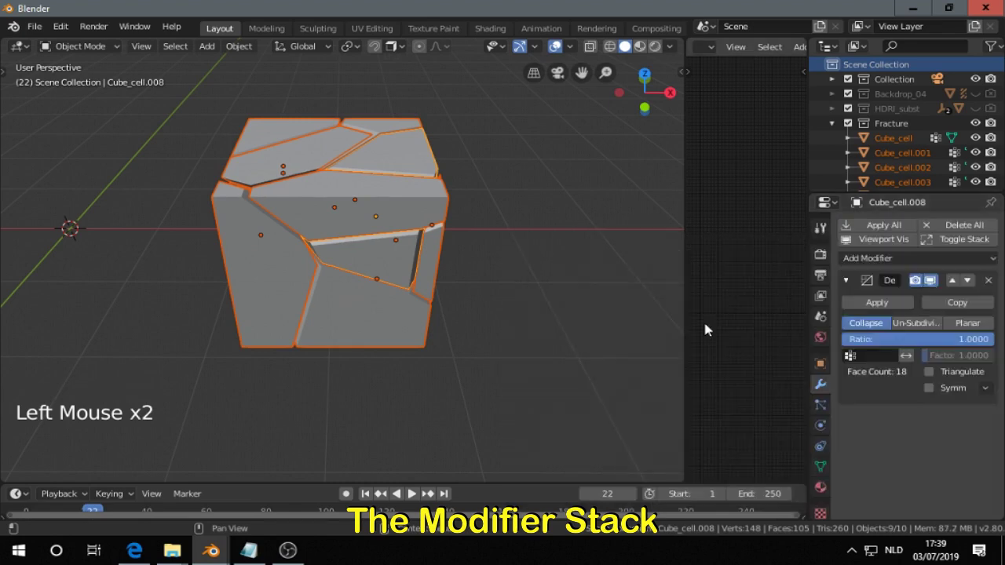
pyautogui.click(950, 338)
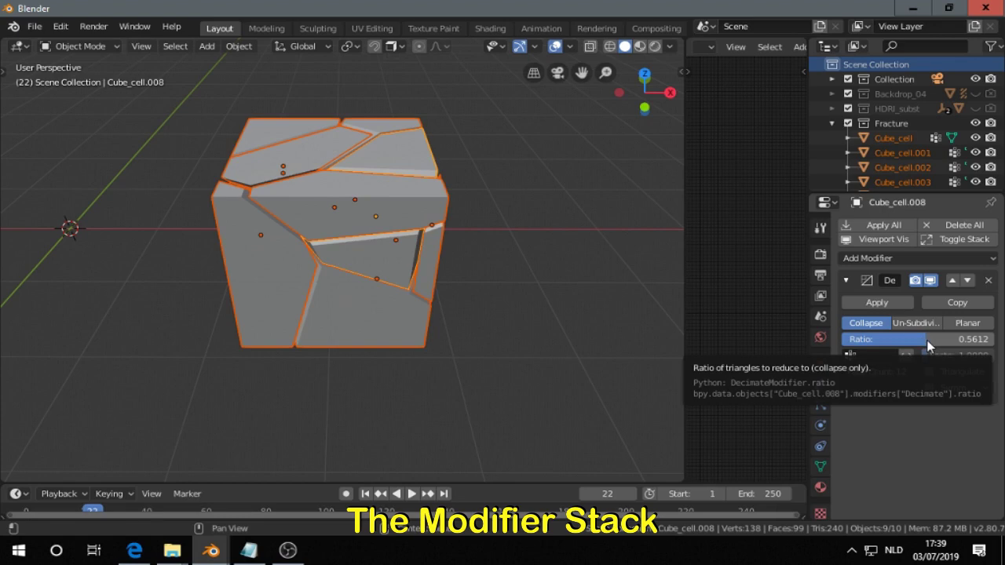
# Step: Add a Bevel modifier of width 0.81 m after the Decimate and inspect the edges
pyautogui.click(886, 266)
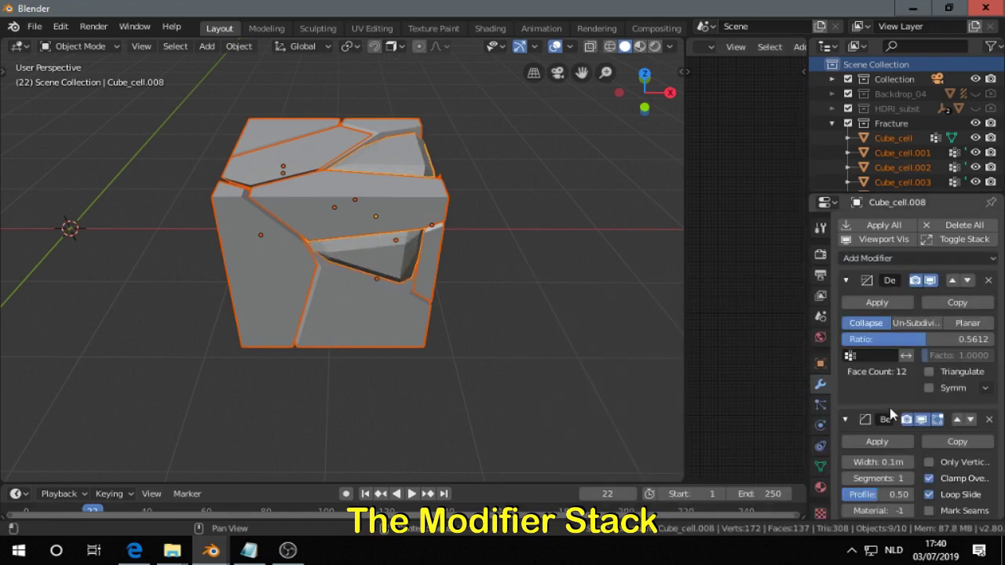
pyautogui.scroll(-3)
pyautogui.scroll(-3)
pyautogui.scroll(3)
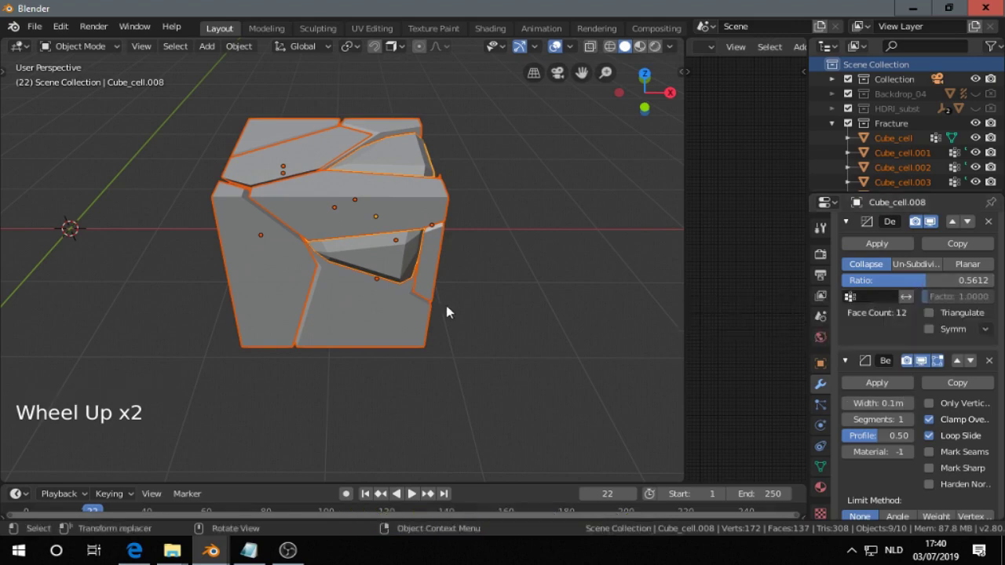
pyautogui.middleClick(450, 305)
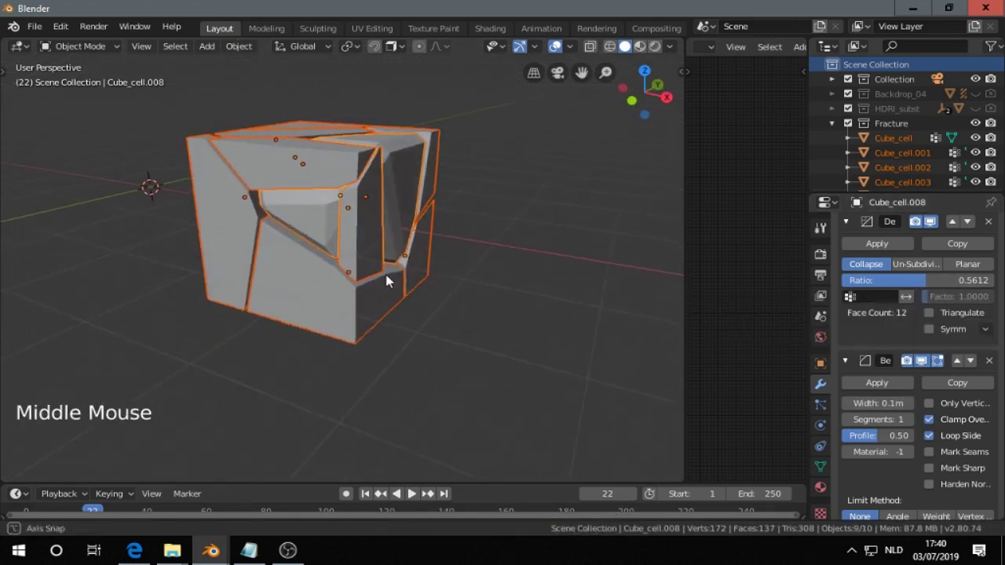
pyautogui.scroll(3)
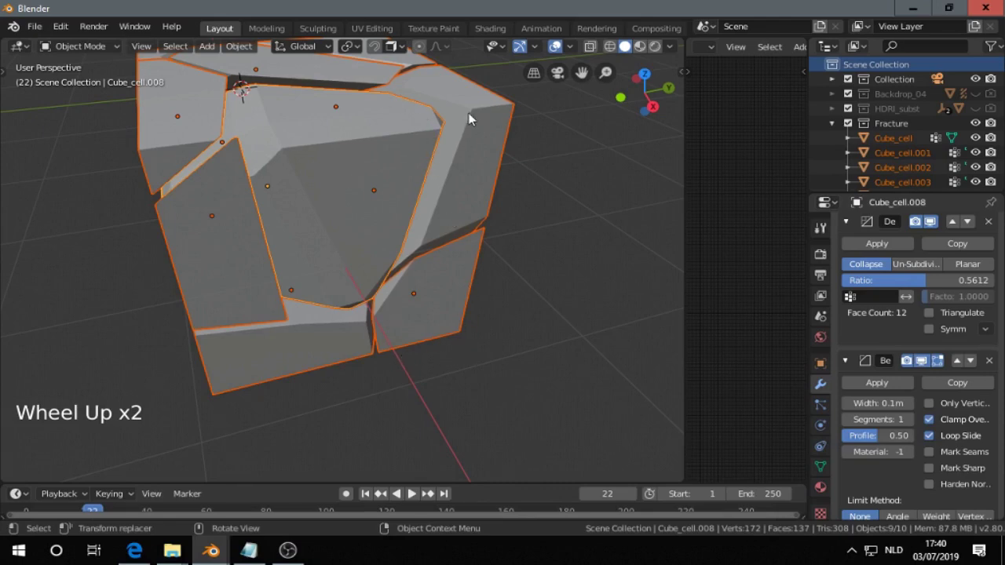
pyautogui.middleClick(365, 214)
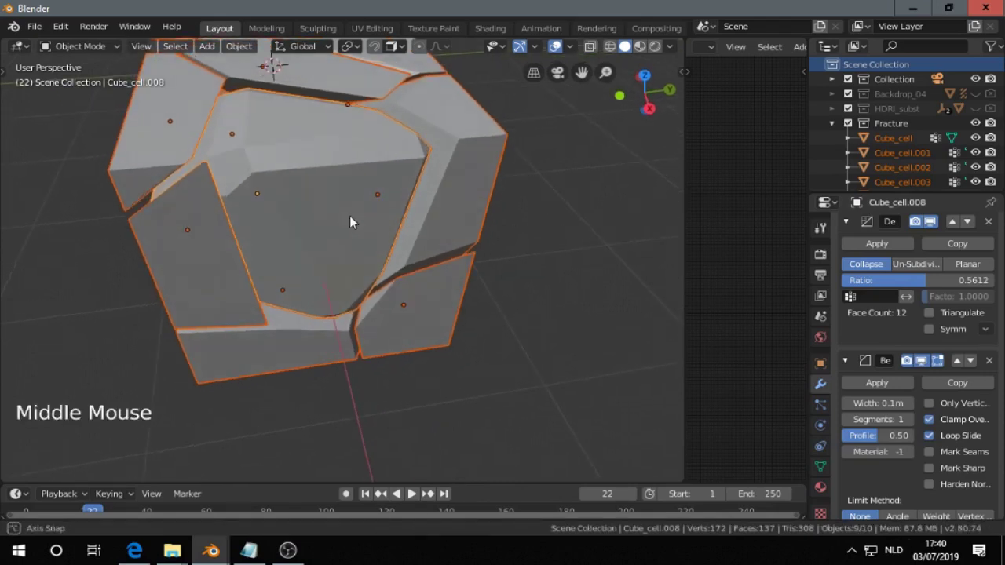
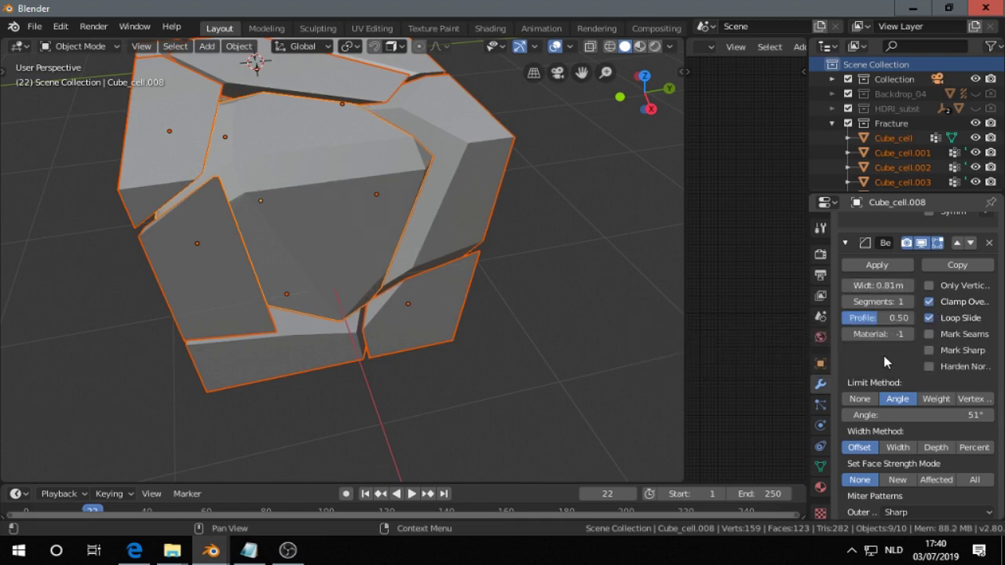
# Step: Limit the bevel to angles of 51° and check the bevelled cell from all sides
pyautogui.scroll(-3)
pyautogui.scroll(-3)
pyautogui.click(895, 261)
pyautogui.scroll(-3)
pyautogui.middleClick(470, 324)
pyautogui.scroll(3)
pyautogui.middleClick(455, 317)
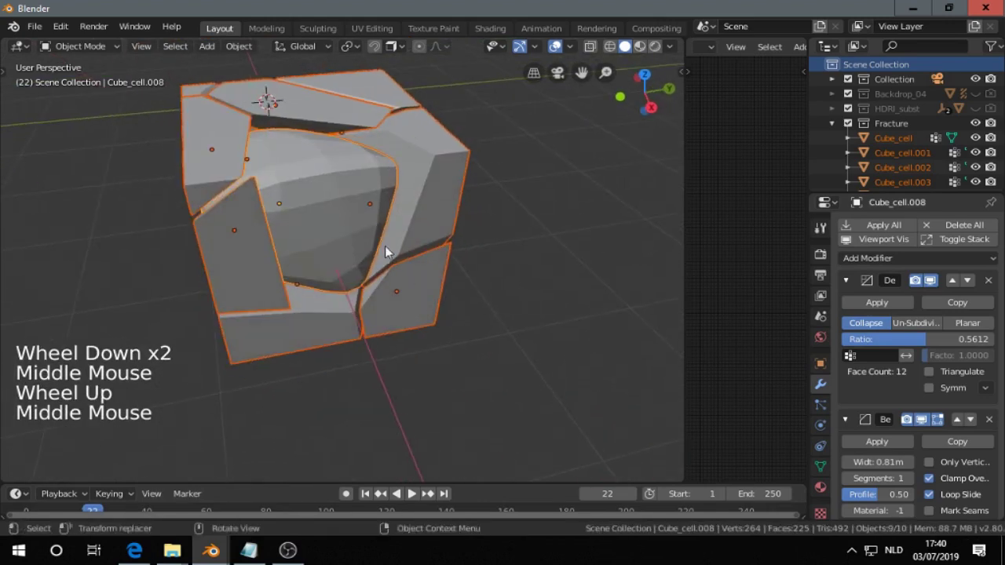
pyautogui.scroll(3)
pyautogui.middleClick(381, 273)
pyautogui.scroll(-3)
pyautogui.middleClick(308, 278)
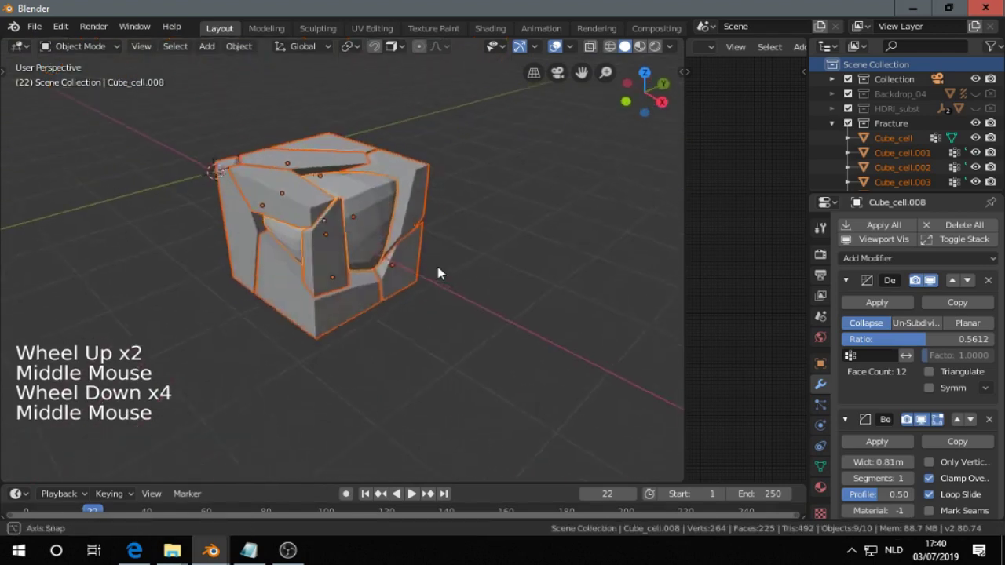
pyautogui.middleClick(422, 282)
pyautogui.middleClick(431, 279)
pyautogui.scroll(3)
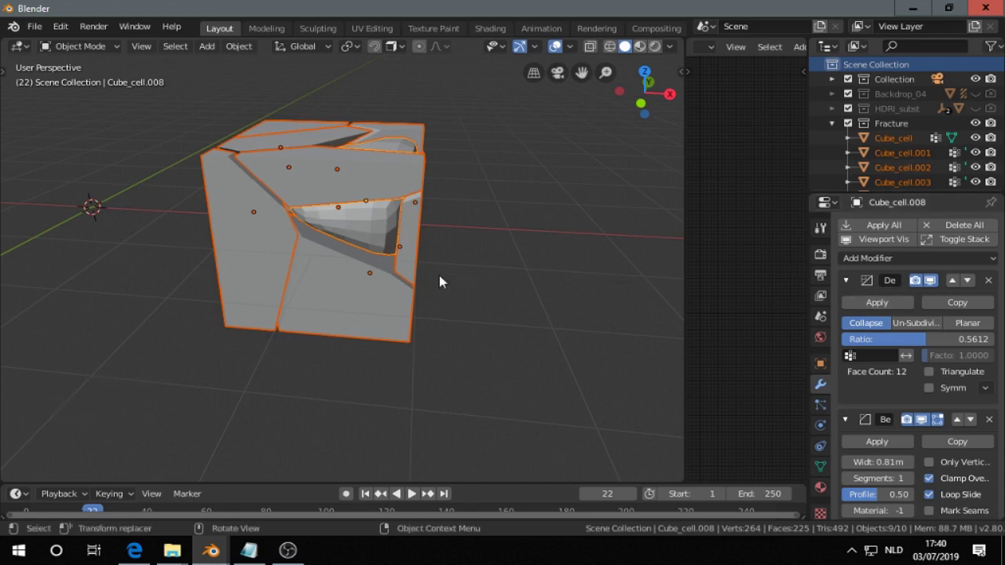
# Step: Link the Decimate and Bevel modifiers to all selected cells via Ctrl+L and raise Decimate ratio to about 0.79
pyautogui.press('ctrl+l')
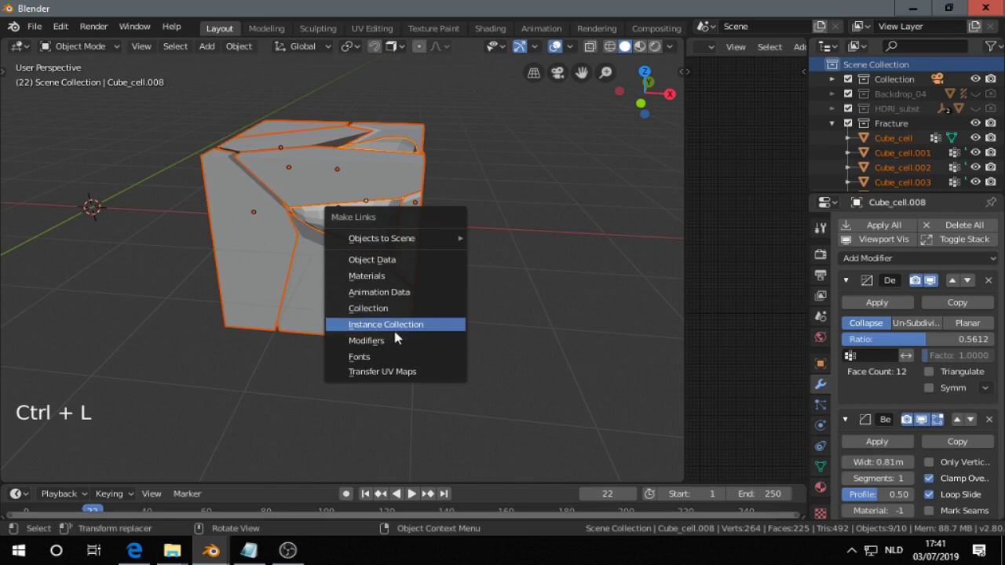
pyautogui.middleClick(411, 303)
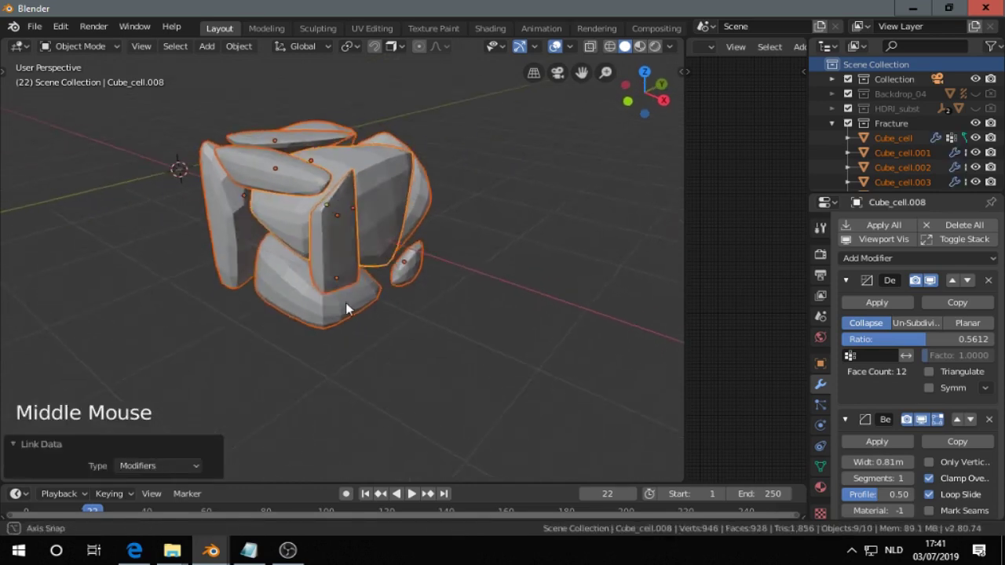
pyautogui.scroll(3)
pyautogui.middleClick(349, 266)
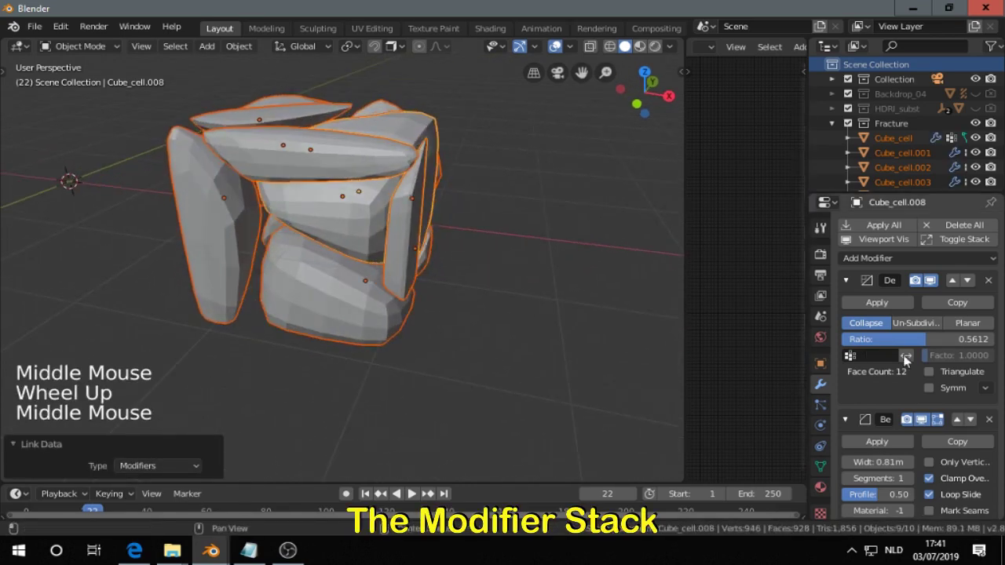
pyautogui.scroll(3)
pyautogui.scroll(3)
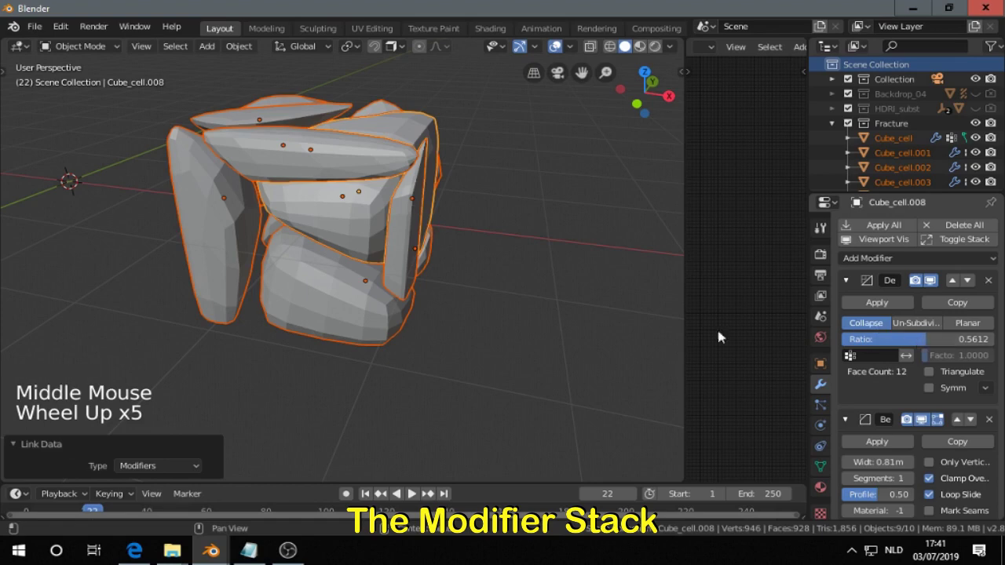
pyautogui.middleClick(533, 314)
pyautogui.click(908, 345)
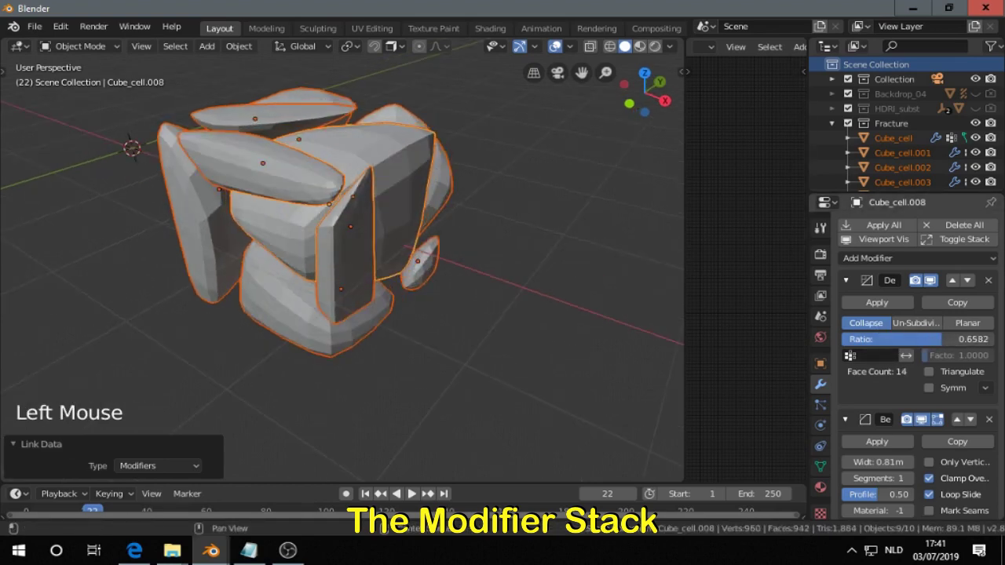
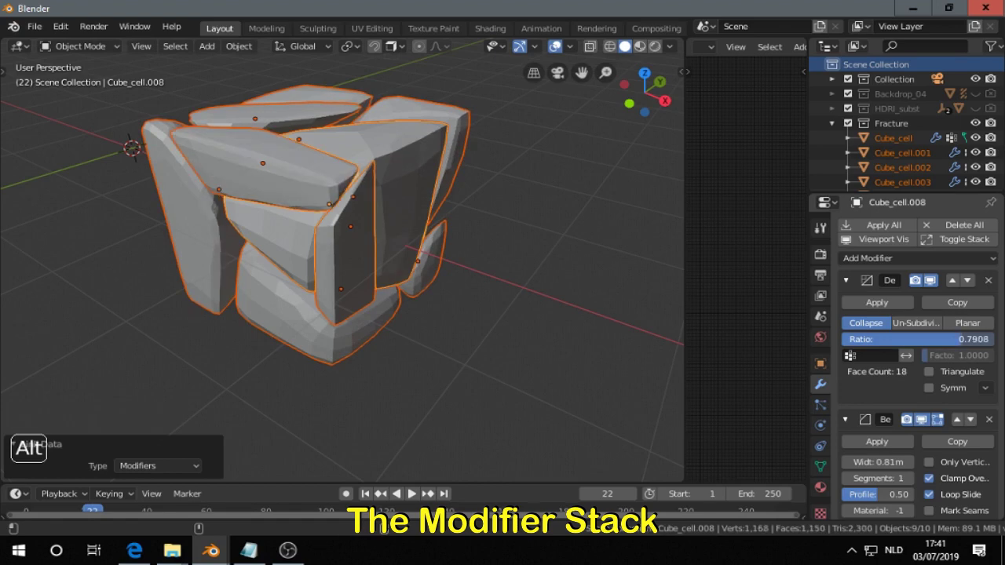
# Step: Try a second bevel segment on the cells, then return the bevel to one segment
pyautogui.middleClick(518, 317)
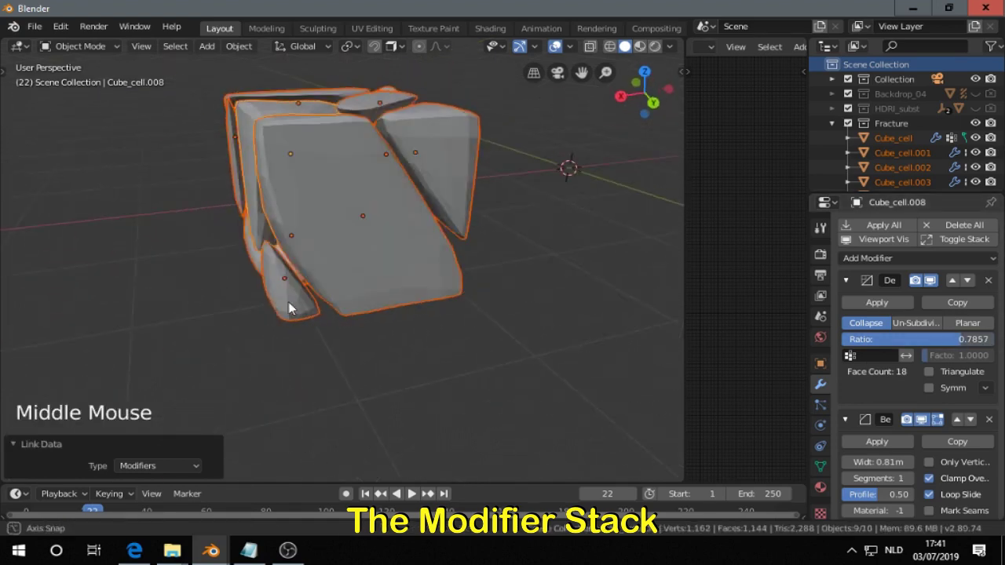
pyautogui.middleClick(325, 299)
pyautogui.scroll(3)
pyautogui.scroll(-3)
pyautogui.click(915, 398)
pyautogui.click(849, 395)
pyautogui.click(916, 396)
pyautogui.middleClick(412, 377)
pyautogui.middleClick(399, 366)
pyautogui.middleClick(339, 368)
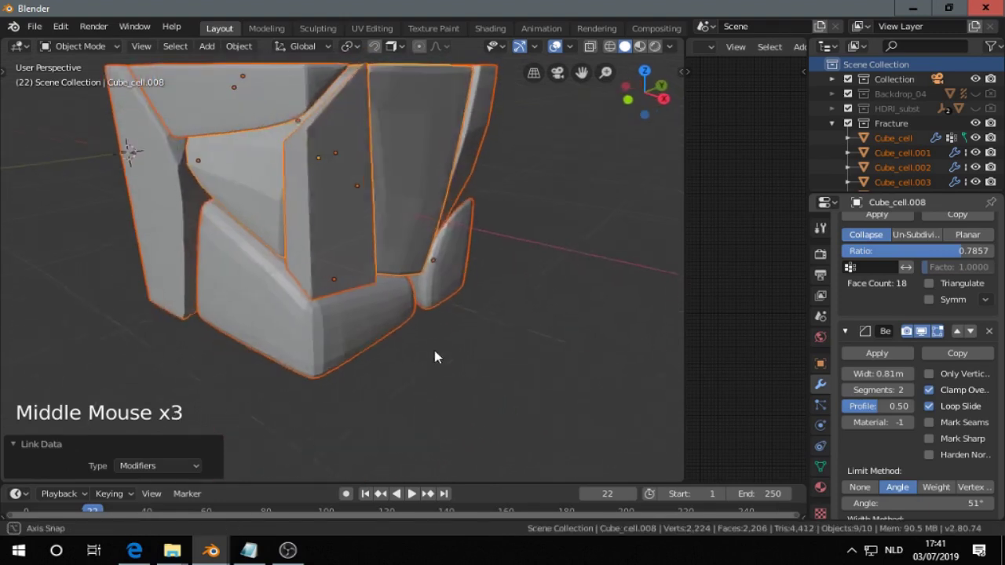
pyautogui.click(853, 398)
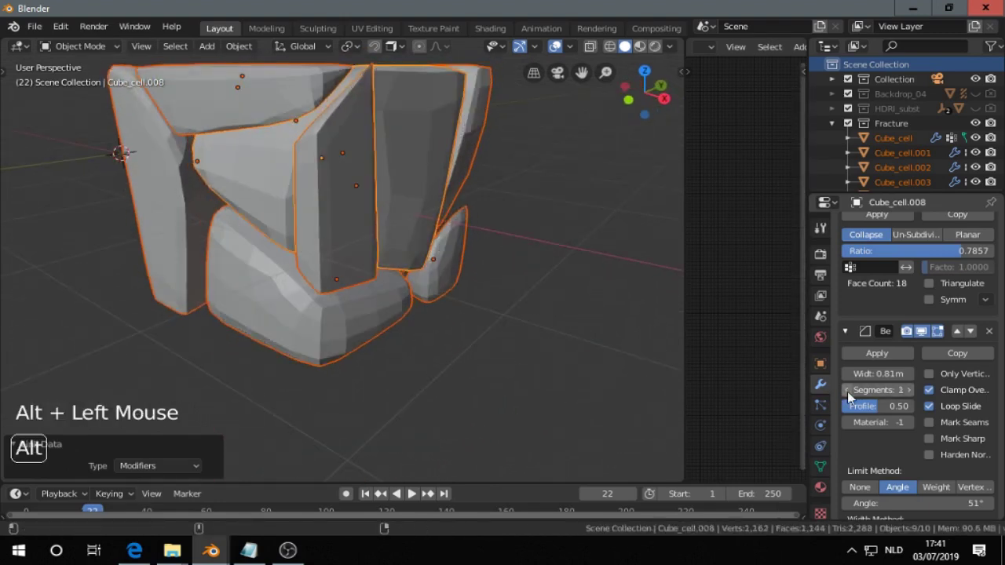
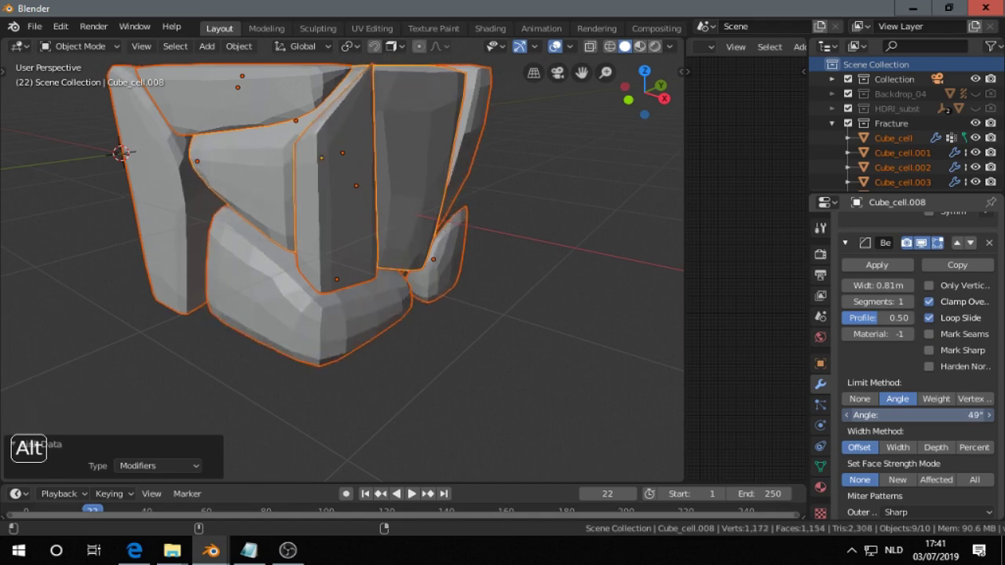
# Step: Change a setting at the bottom of the modifier stack and inspect the chunky bevelled pieces
pyautogui.scroll(-3)
pyautogui.middleClick(375, 303)
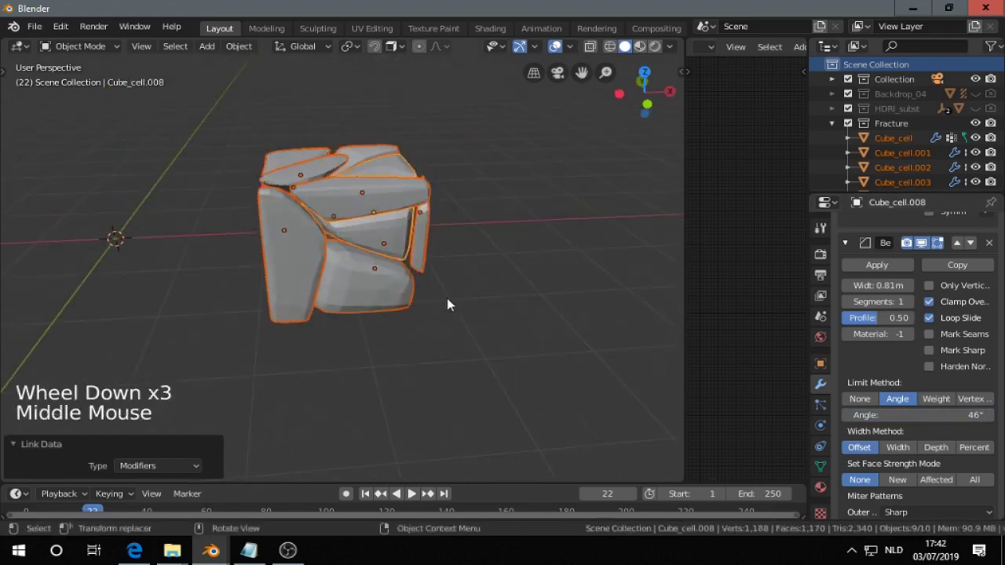
pyautogui.middleClick(461, 308)
pyautogui.scroll(3)
pyautogui.middleClick(421, 344)
pyautogui.scroll(-3)
pyautogui.click(855, 476)
pyautogui.scroll(3)
pyautogui.middleClick(323, 241)
# Step: Shade the fractured cells smooth and inspect the result
pyautogui.scroll(3)
pyautogui.middleClick(427, 239)
pyautogui.scroll(-3)
pyautogui.middleClick(423, 239)
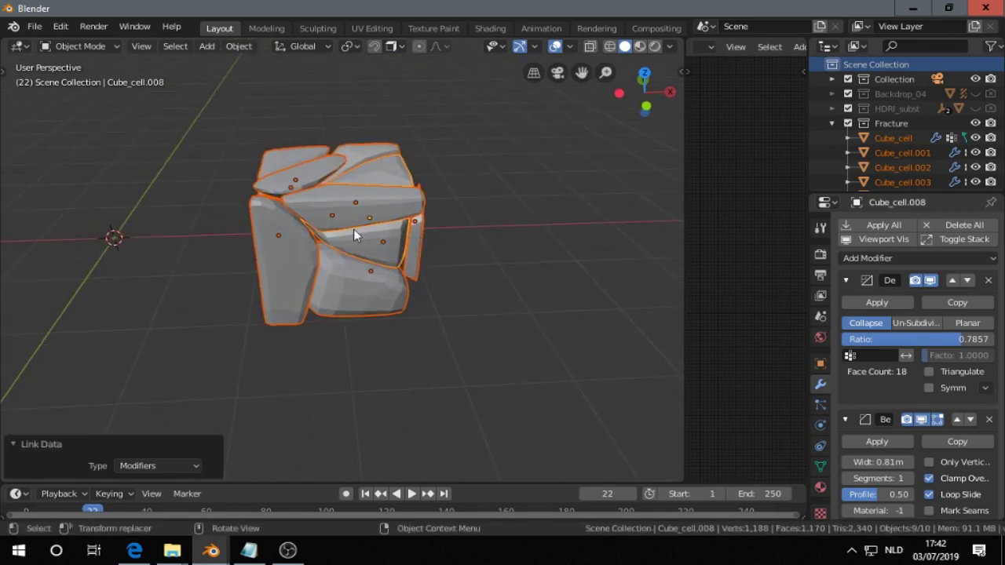
pyautogui.press('z')
pyautogui.middleClick(455, 270)
pyautogui.scroll(3)
pyautogui.middleClick(360, 244)
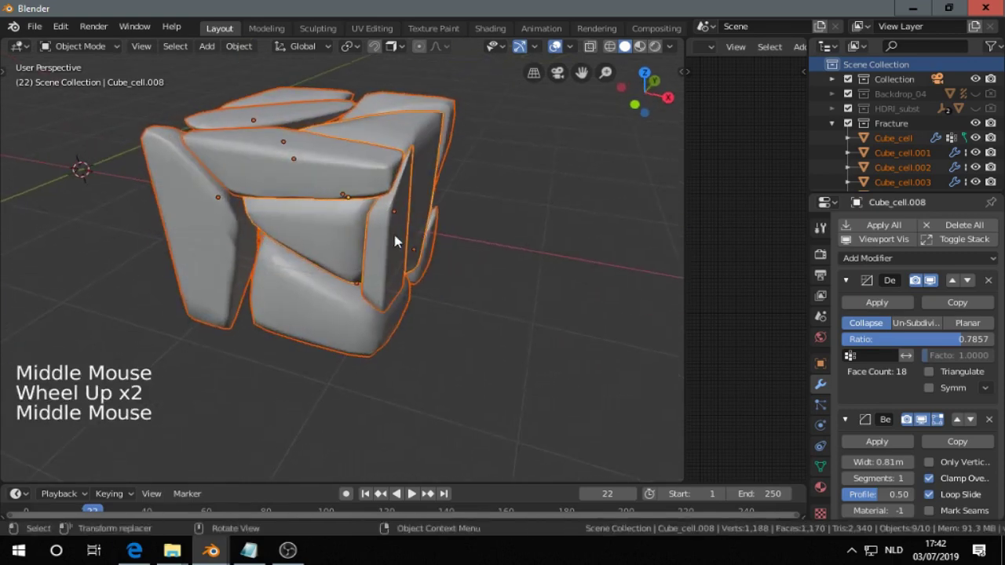
# Step: Enable Auto Smooth on the cells' normals at a 72.2° angle
pyautogui.click(829, 473)
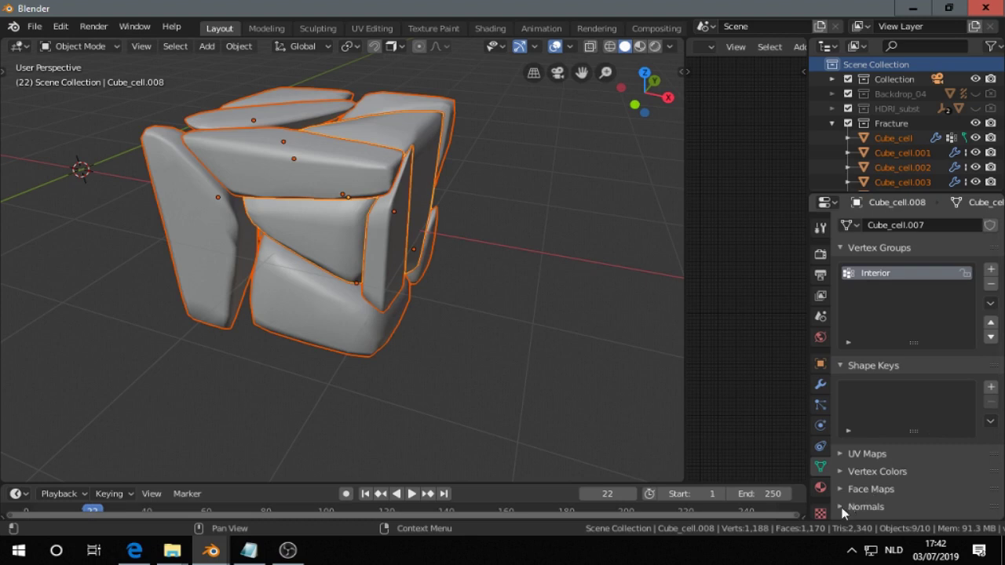
pyautogui.click(843, 510)
pyautogui.scroll(-3)
pyautogui.click(869, 424)
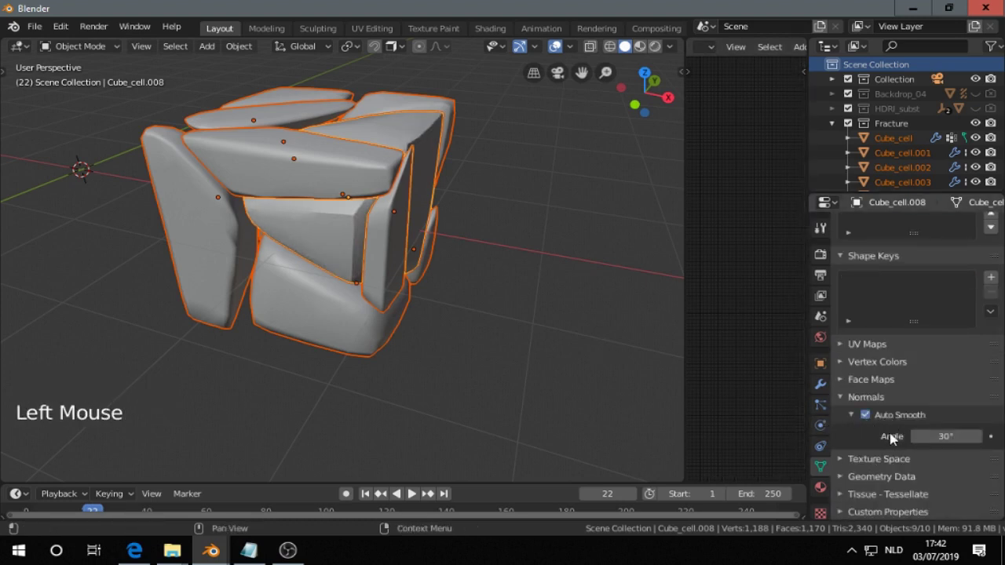
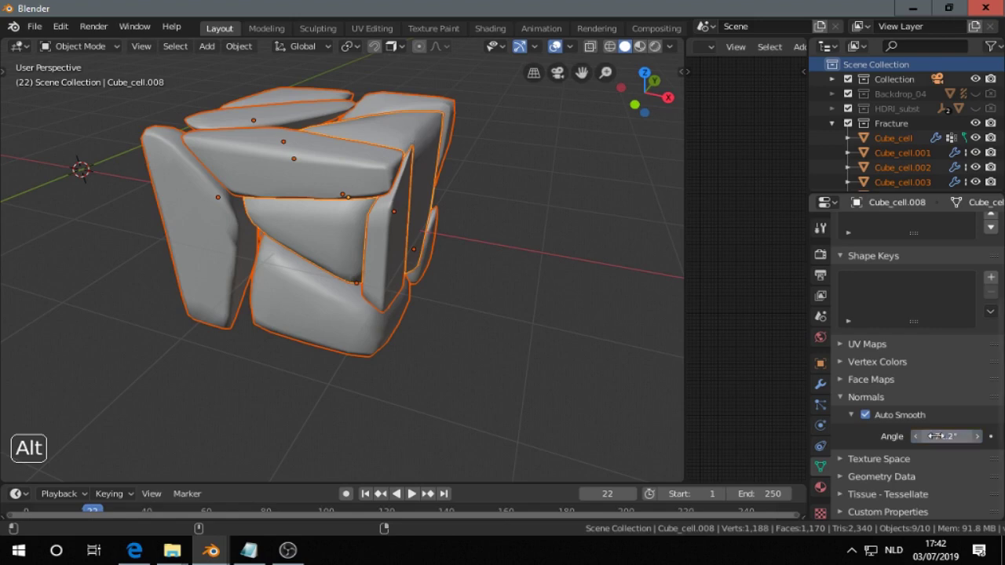
pyautogui.middleClick(341, 266)
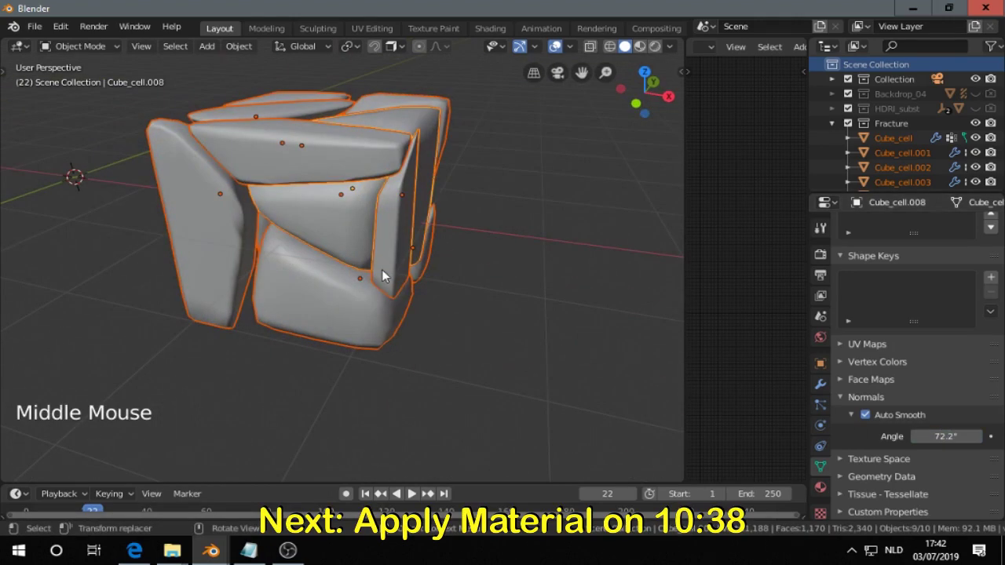
pyautogui.middleClick(410, 219)
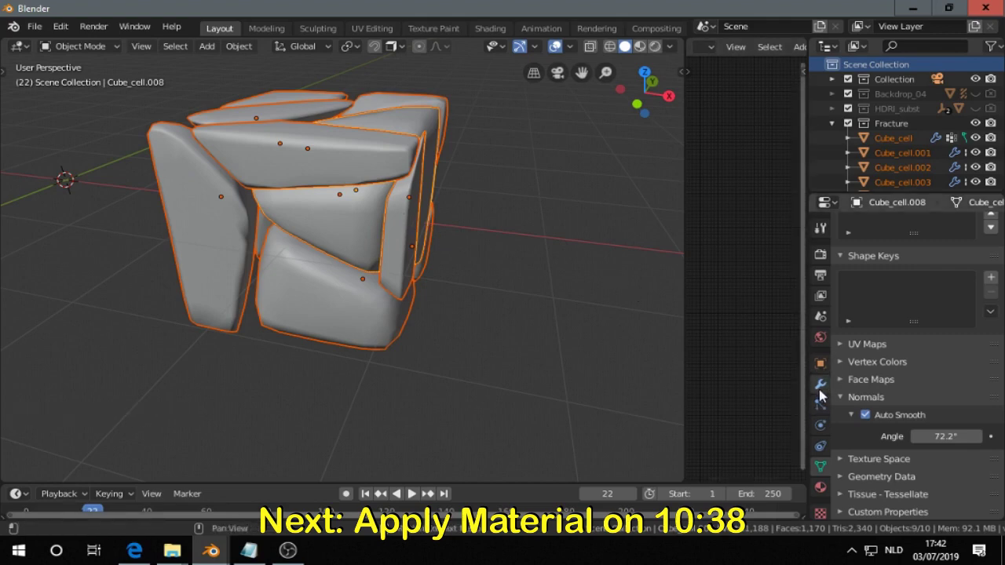
# Step: Add a Subdivision Surface modifier to the cells' stack
pyautogui.click(825, 392)
pyautogui.click(898, 262)
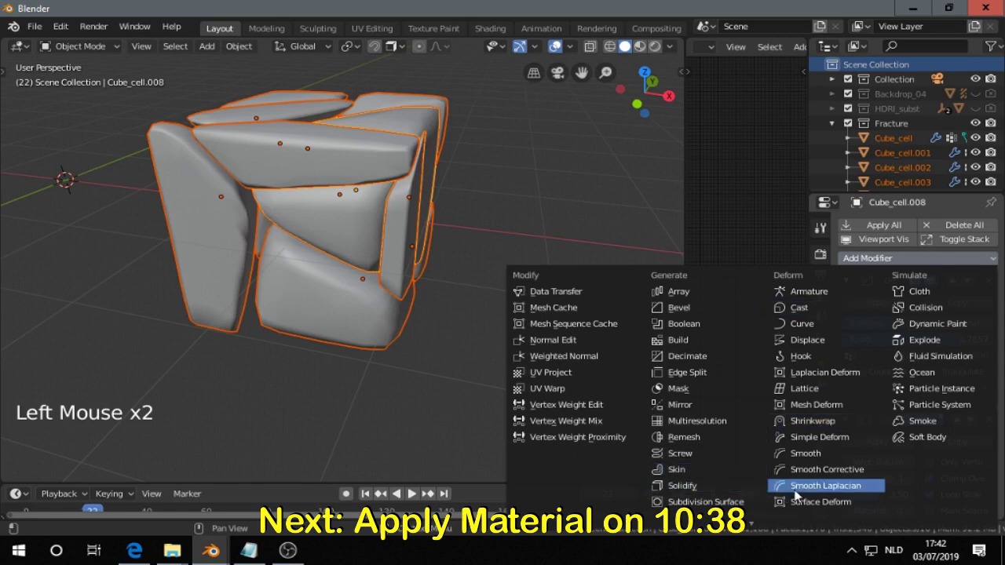
pyautogui.scroll(-3)
pyautogui.scroll(-3)
pyautogui.press('ctrl+l')
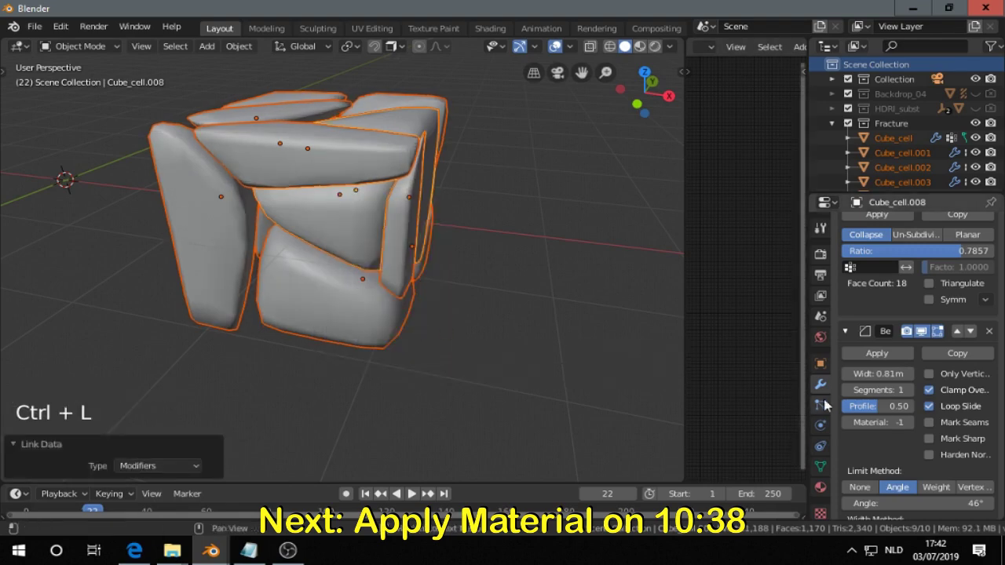
# Step: Add a Smooth modifier with factor 1.000 and 3 repeats after the subdivision
pyautogui.scroll(-3)
pyautogui.scroll(-3)
pyautogui.scroll(-3)
pyautogui.click(937, 456)
pyautogui.scroll(-3)
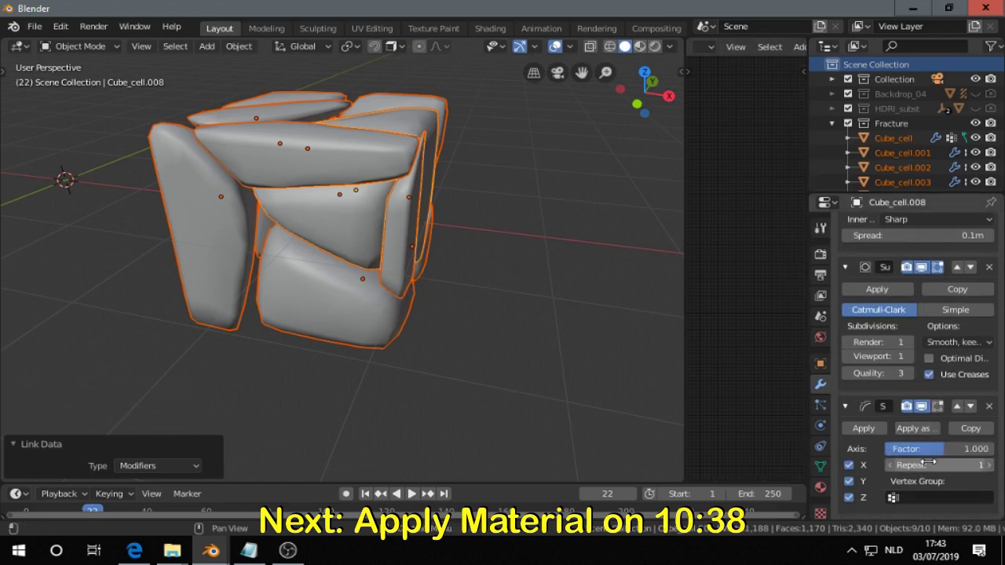
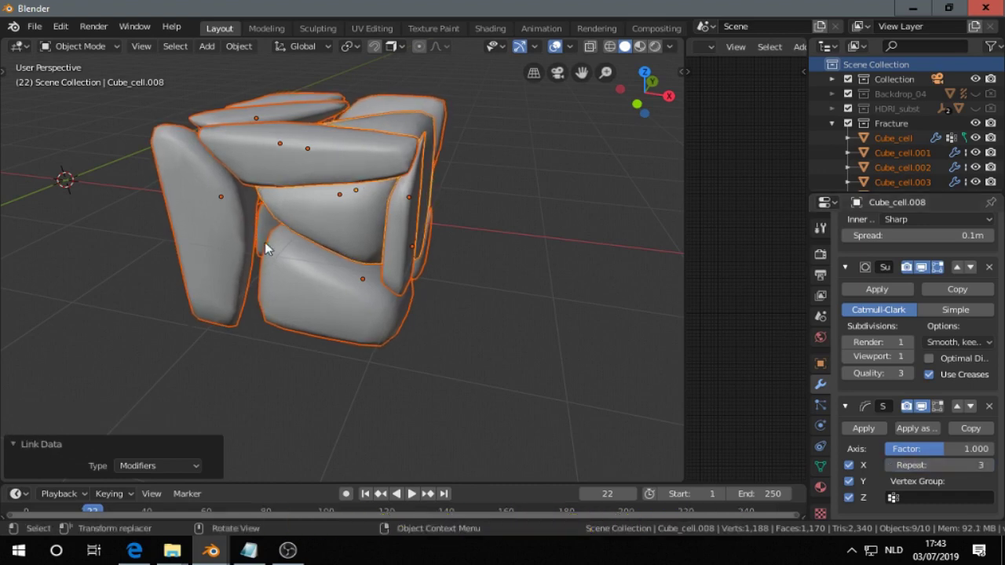
# Step: Inflate all cell faces by about 0.06 with Shrink/Fatten in Edit Mode, then return to Object Mode
pyautogui.press('Tab')
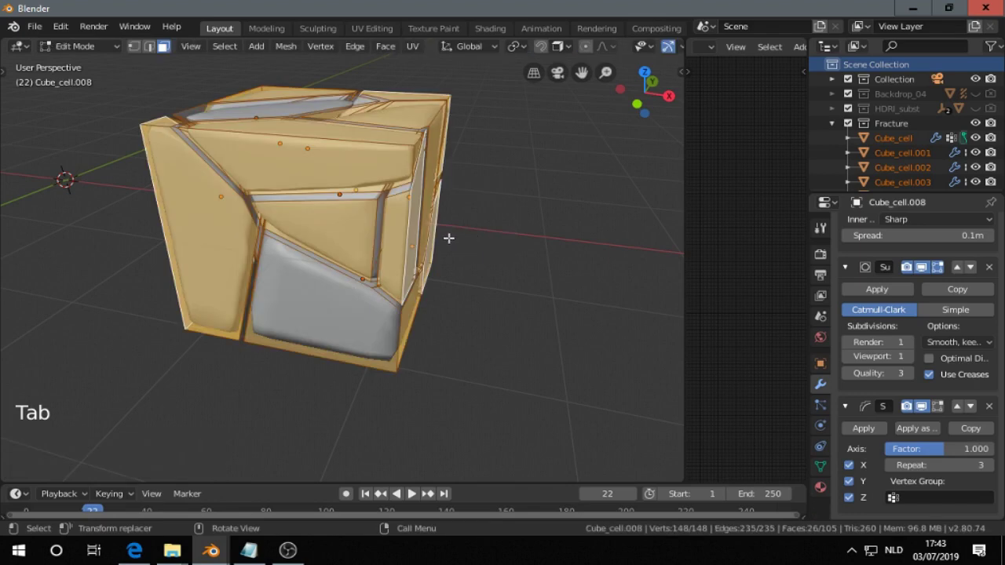
pyautogui.press('alt+s')
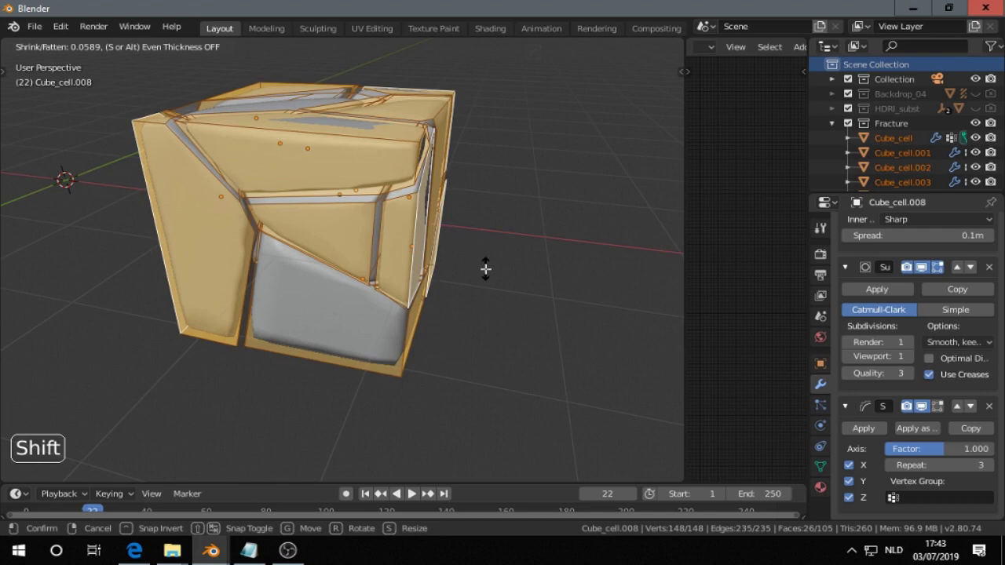
pyautogui.press('Tab')
pyautogui.middleClick(293, 236)
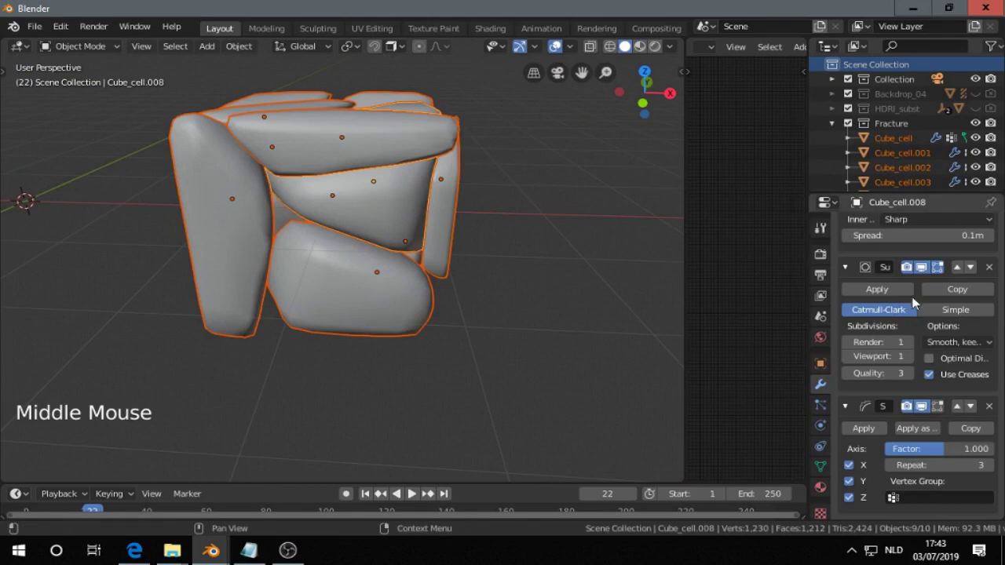
# Step: Apply all modifiers on the cells, check the rounded geometry and show the Fracture Cell sidebar
pyautogui.scroll(3)
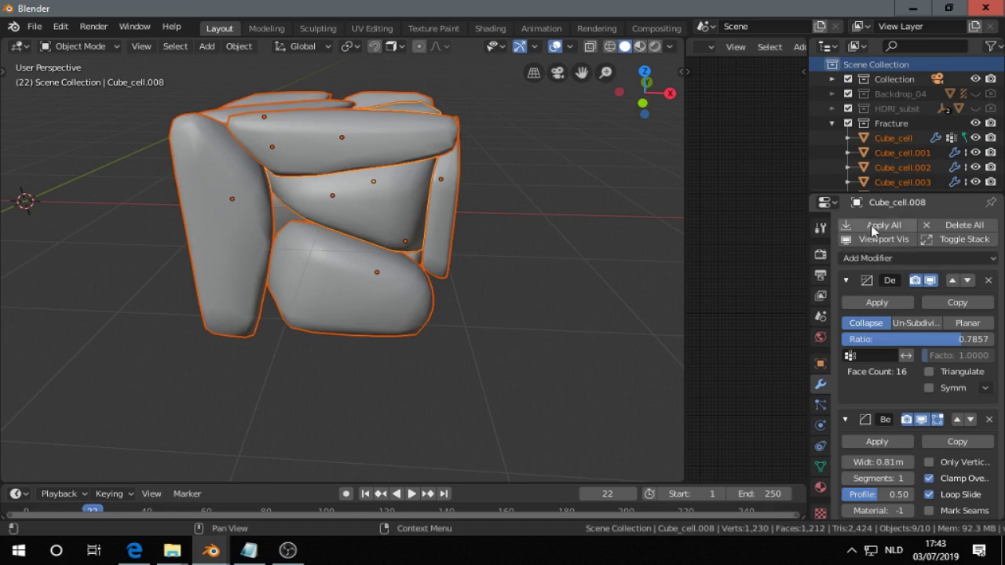
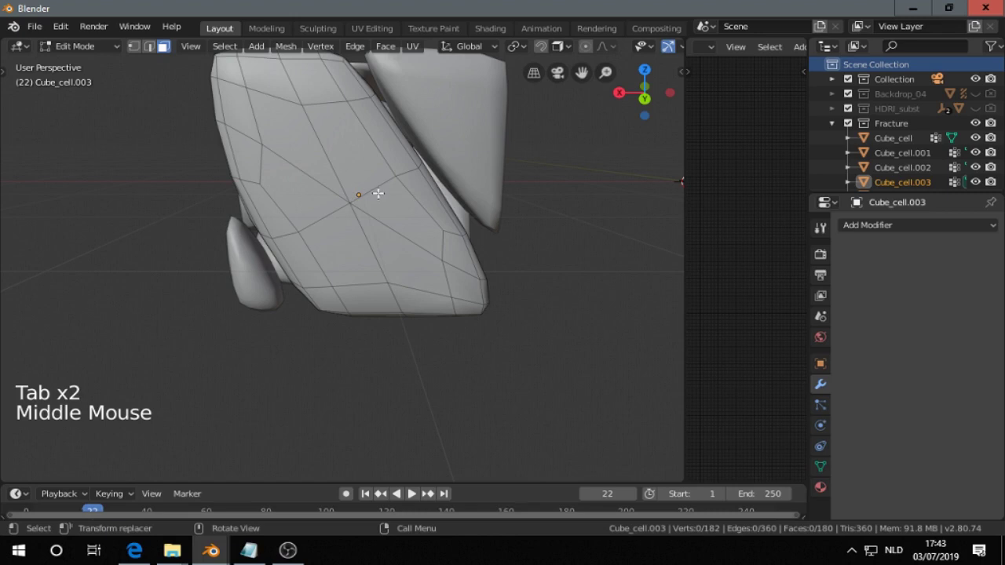
pyautogui.press('Tab')
pyautogui.middleClick(246, 224)
pyautogui.scroll(-3)
pyautogui.middleClick(435, 267)
pyautogui.middleClick(418, 242)
pyautogui.press('n')
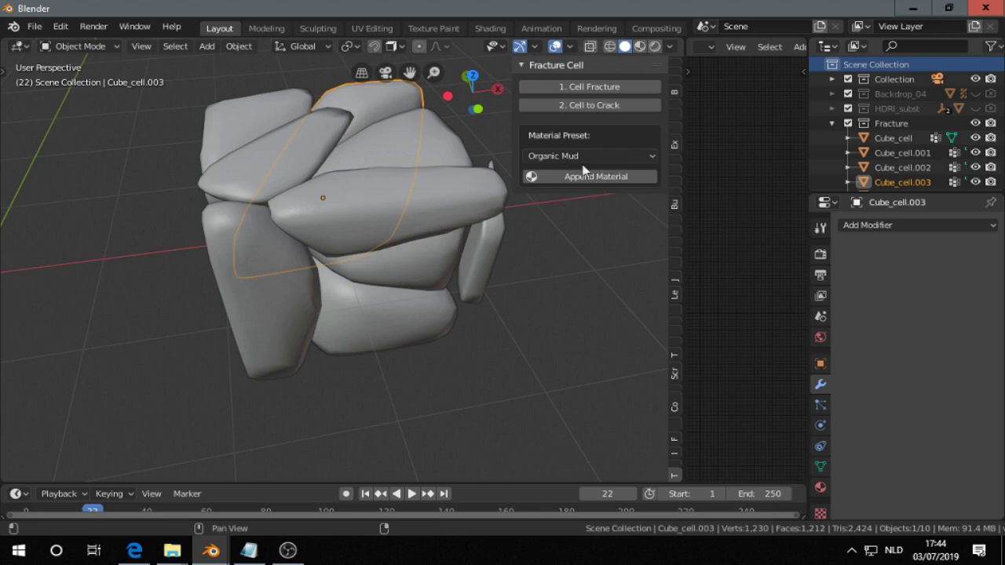
# Step: Append the Lava material preset to a cell and preview materials in Look Dev shading
pyautogui.click(579, 156)
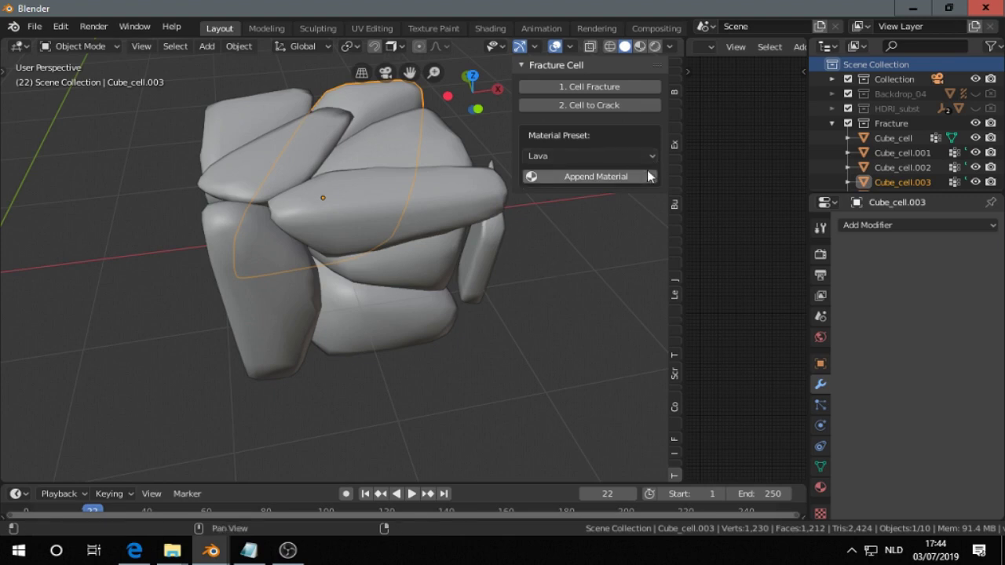
pyautogui.click(623, 177)
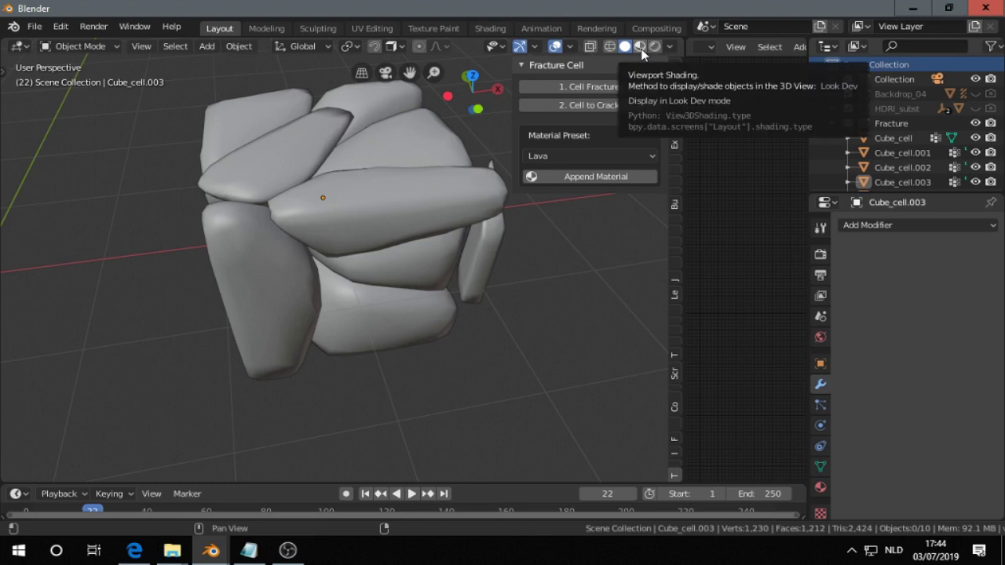
pyautogui.click(648, 55)
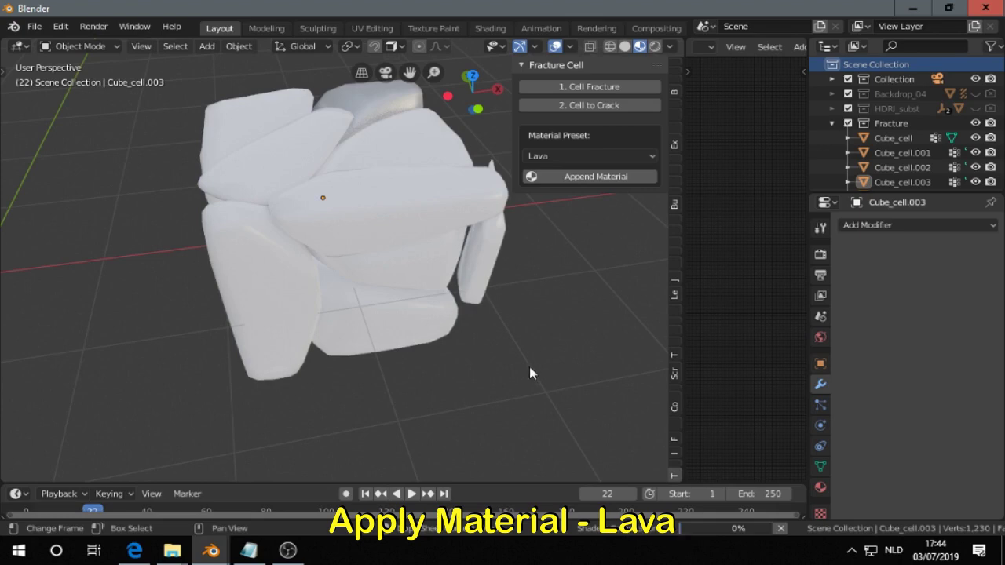
pyautogui.middleClick(523, 291)
pyautogui.middleClick(345, 255)
# Step: Select all the fractured cells with the lava cell active
pyautogui.scroll(-3)
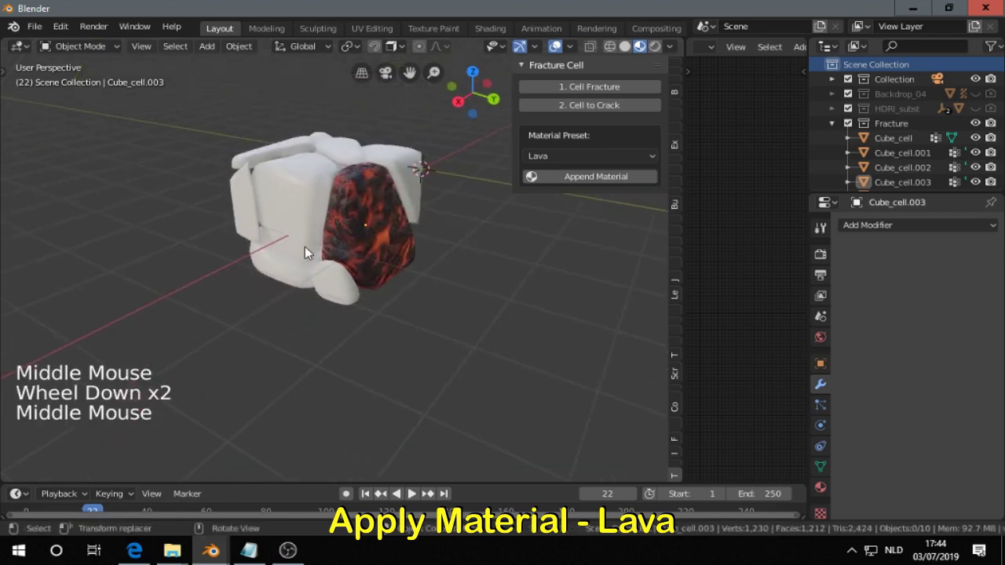
pyautogui.press('b')
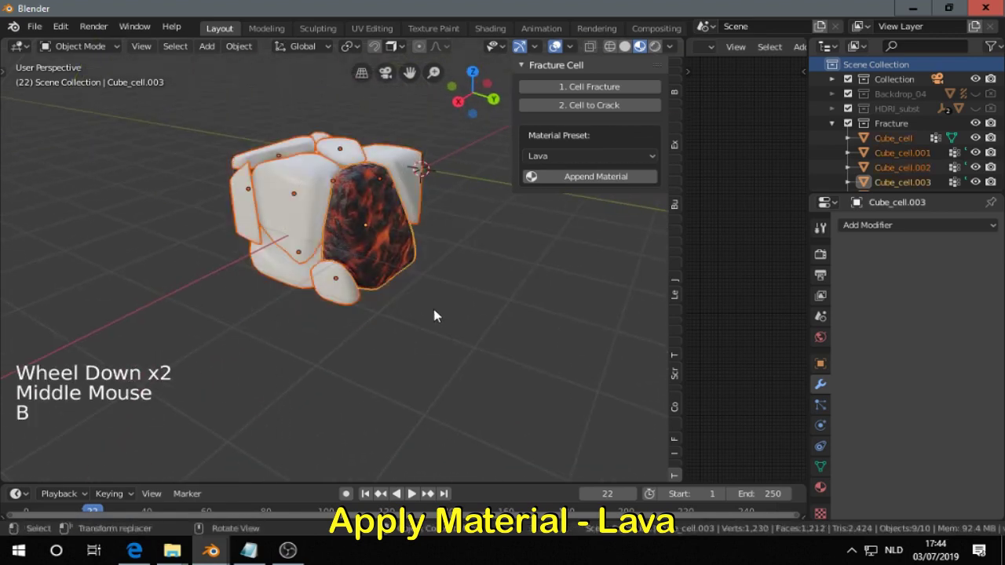
pyautogui.middleClick(401, 270)
pyautogui.scroll(3)
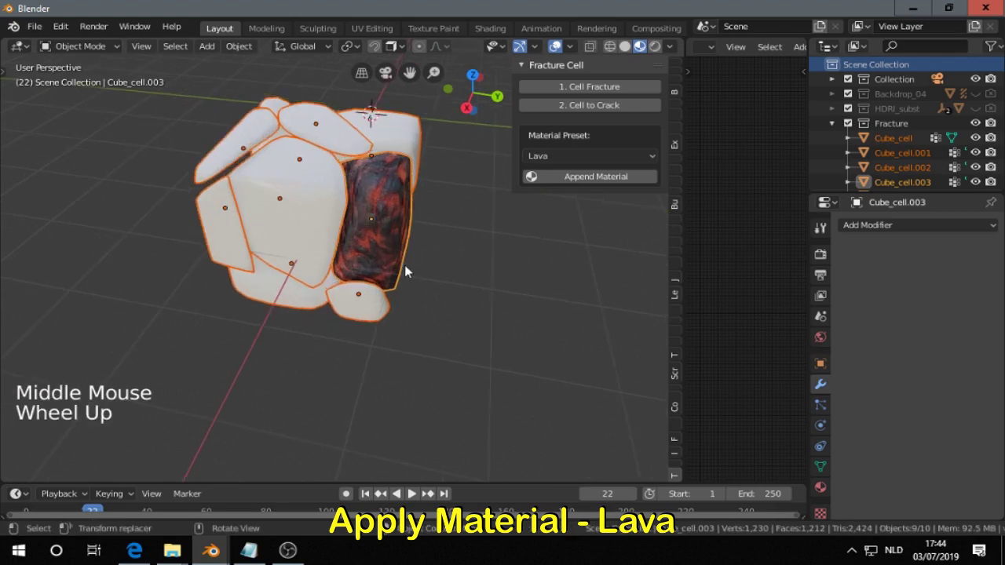
pyautogui.click(397, 236)
pyautogui.click(398, 235)
pyautogui.middleClick(414, 244)
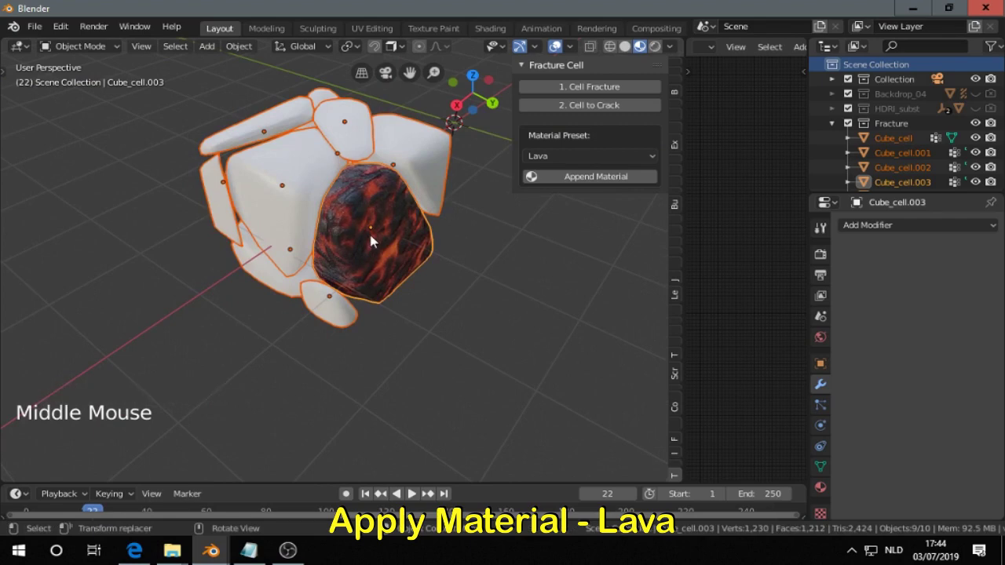
# Step: Link the lava material to every selected cell and view them from the front orthographic
pyautogui.press('ctrl+l')
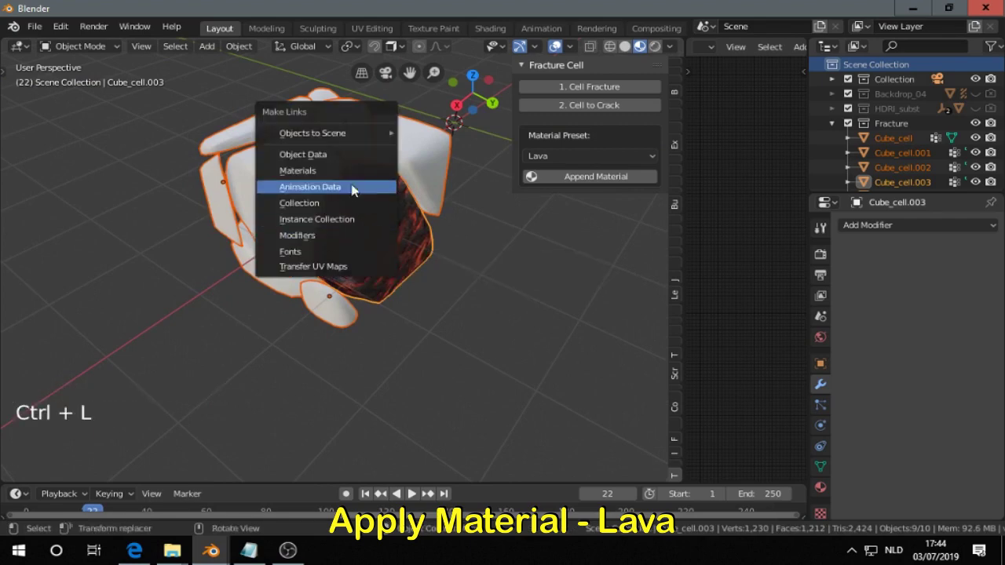
pyautogui.middleClick(426, 273)
pyautogui.scroll(-3)
pyautogui.middleClick(457, 250)
pyautogui.press('KP_5')
pyautogui.press('KP_1')
pyautogui.scroll(-3)
pyautogui.middleClick(418, 287)
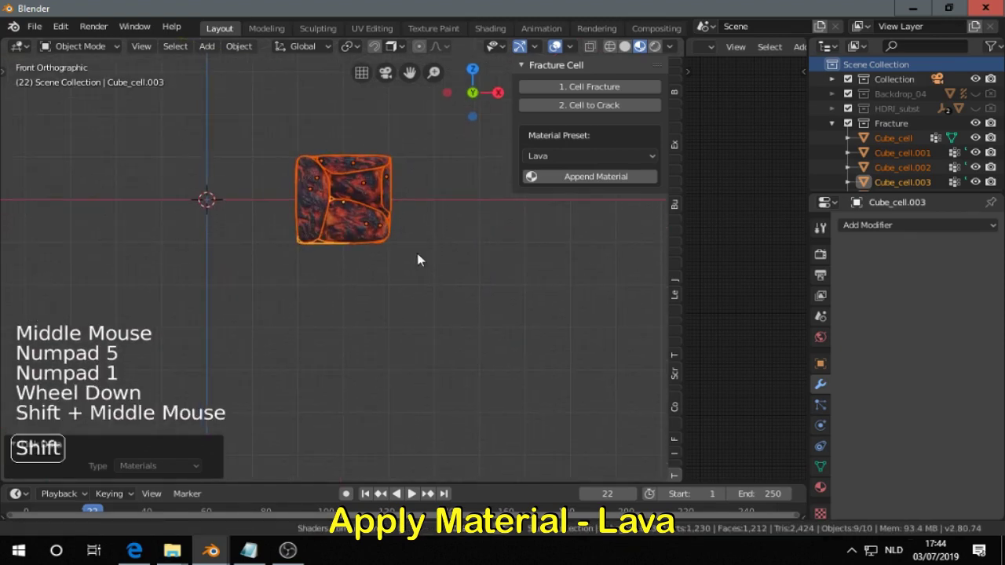
# Step: Add a cube, flatten it, move it under the cells and widen it about 4.7× into a ground plate
pyautogui.press('shift+a')
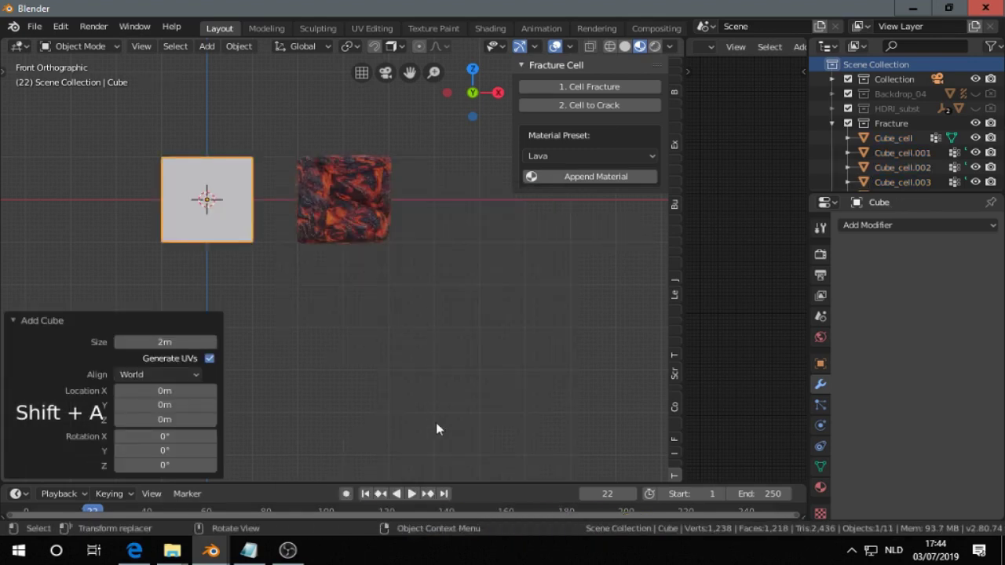
pyautogui.press('s')
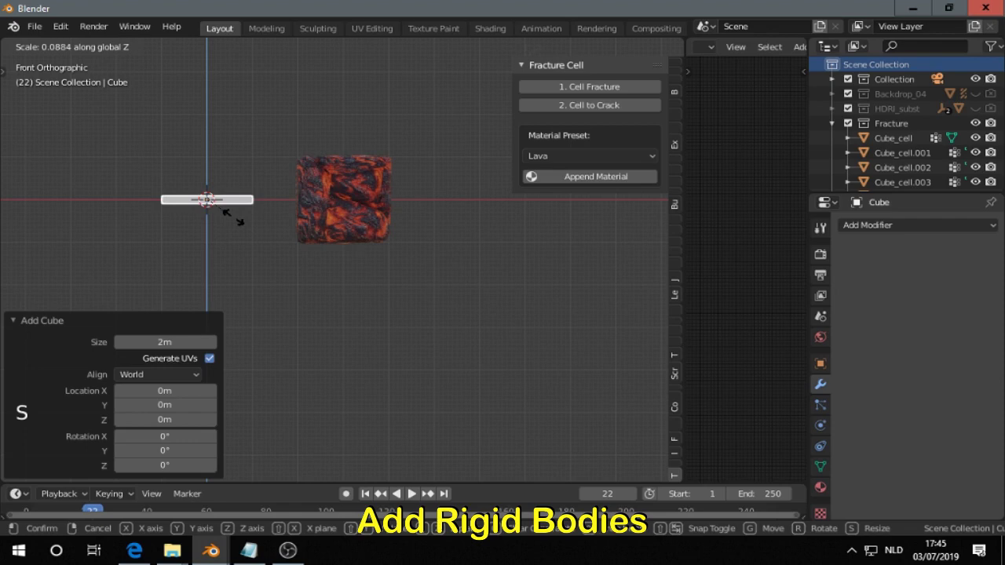
pyautogui.press('g')
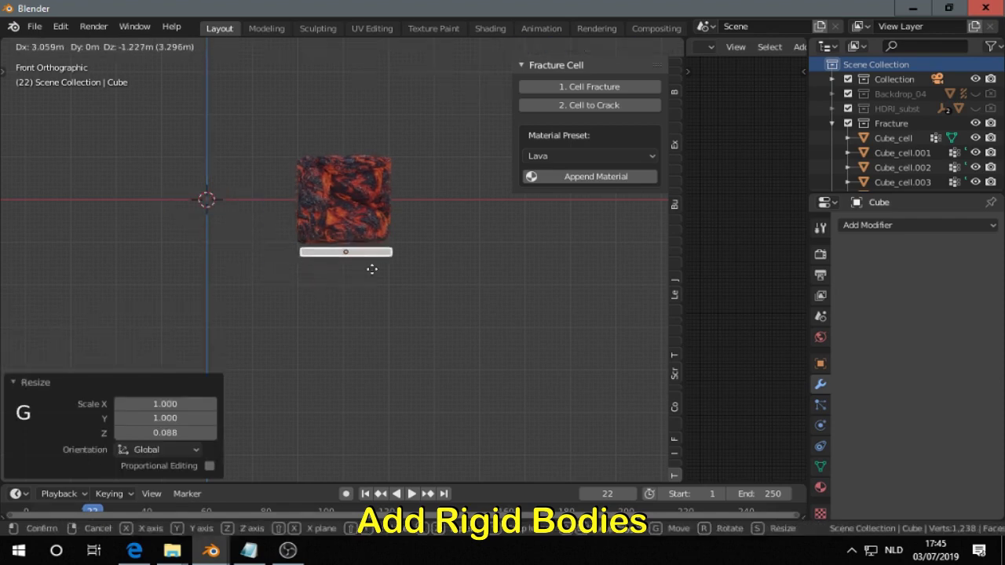
pyautogui.press('s')
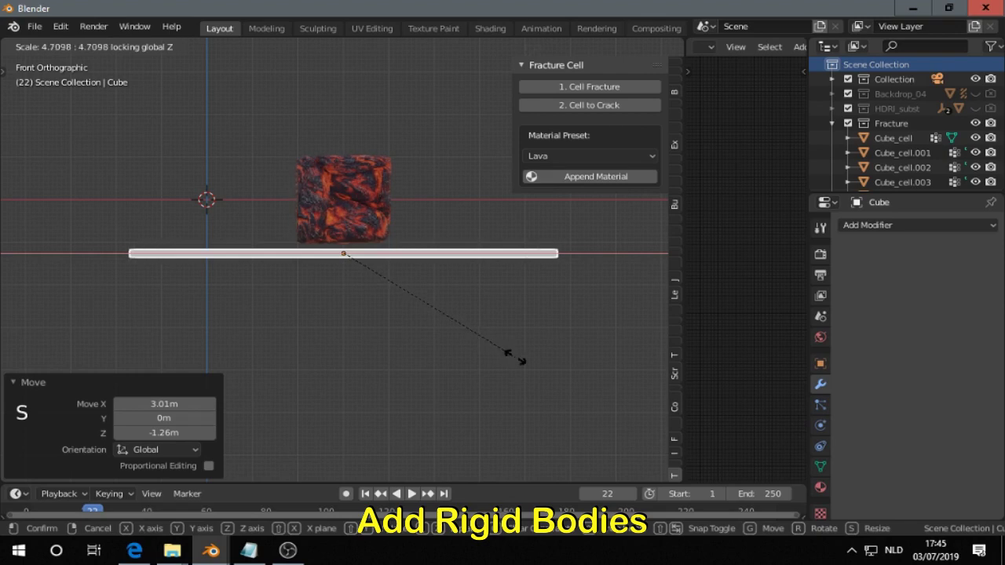
pyautogui.middleClick(413, 493)
pyautogui.scroll(-3)
pyautogui.middleClick(413, 493)
pyautogui.click(413, 493)
# Step: Orbit around the plate and lava cells to check the layout
pyautogui.press('alt+m')
pyautogui.middleClick(414, 494)
pyautogui.scroll(3)
pyautogui.middleClick(413, 493)
pyautogui.middleClick(413, 493)
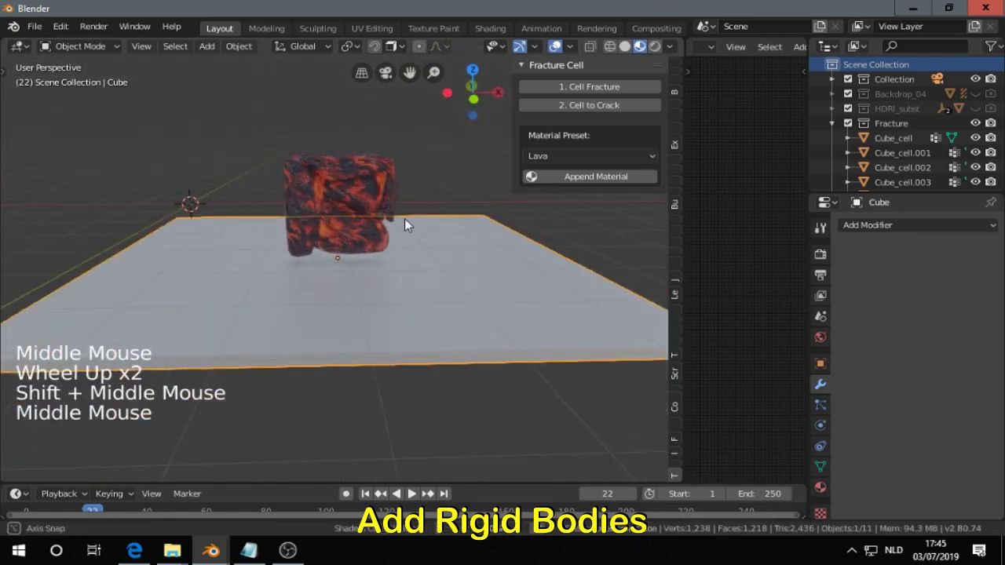
pyautogui.scroll(-3)
pyautogui.middleClick(413, 493)
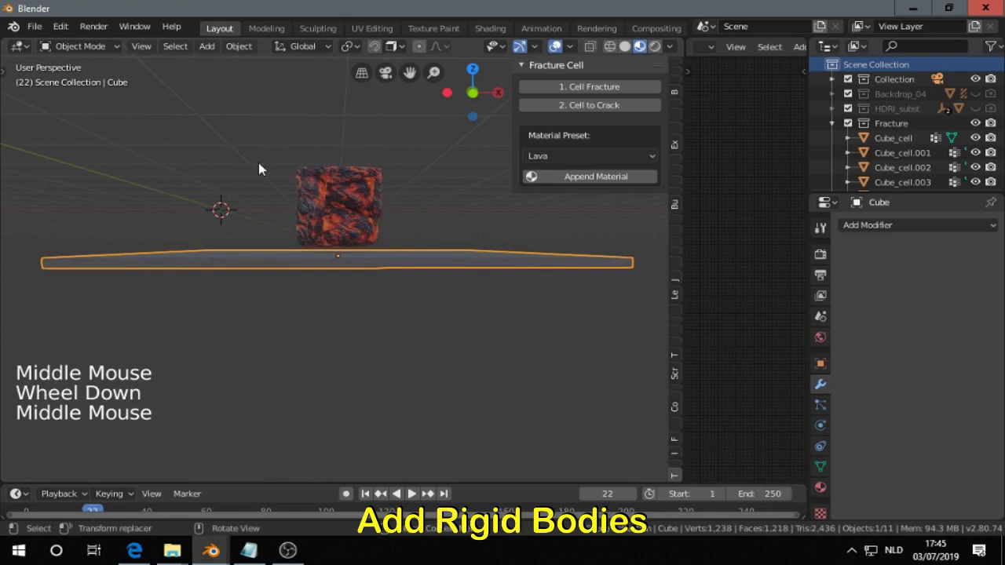
# Step: Box-select the nine lava cells and make them active rigid bodies
pyautogui.click(413, 493)
pyautogui.press('b')
pyautogui.press('b')
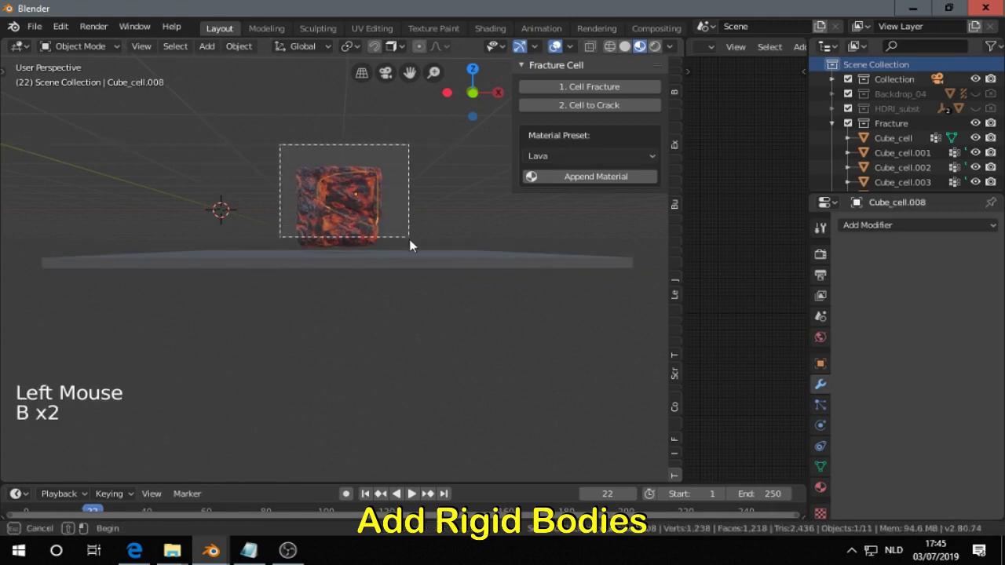
pyautogui.middleClick(413, 493)
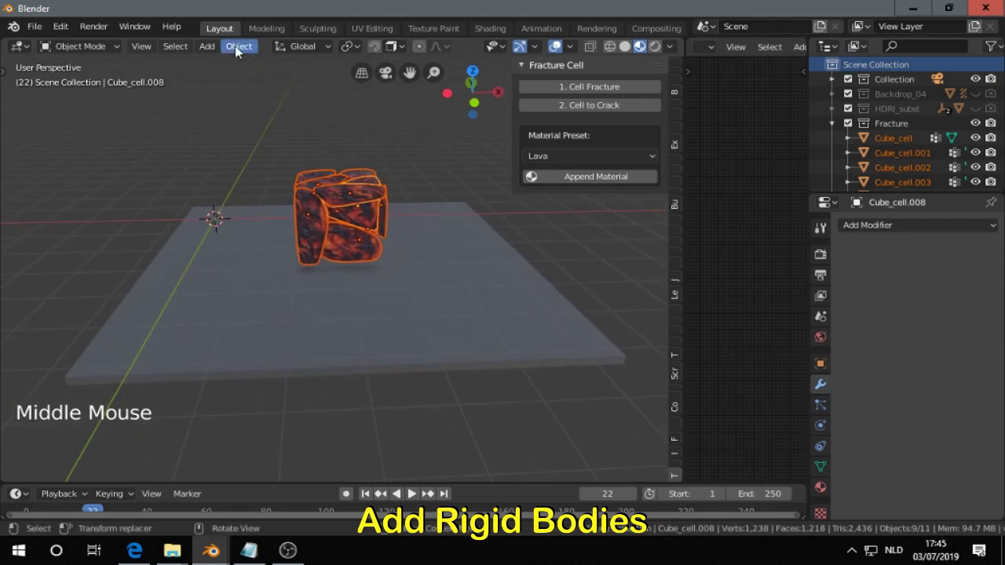
pyautogui.click(413, 493)
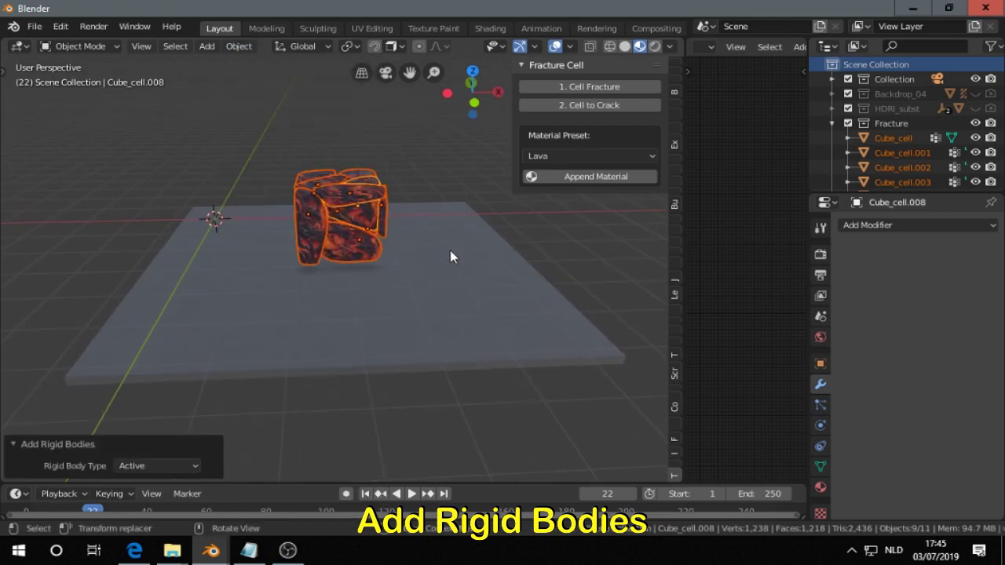
pyautogui.middleClick(413, 493)
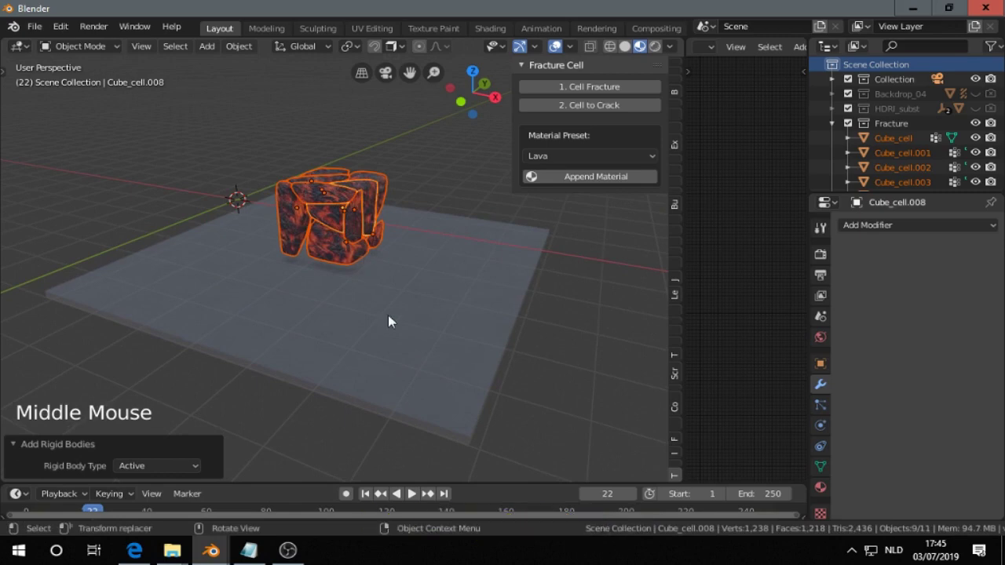
# Step: Make the ground plate a passive rigid body via Object > Rigid Body
pyautogui.click(395, 319)
pyautogui.click(246, 51)
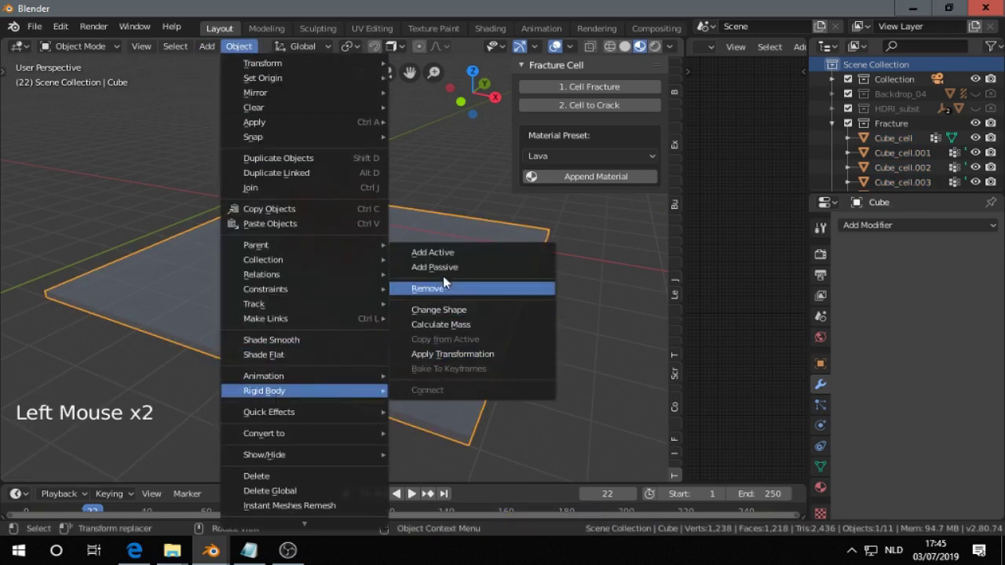
pyautogui.middleClick(435, 273)
pyautogui.middleClick(392, 225)
pyautogui.click(353, 206)
# Step: Calculate the cells' rigid-body mass from a material density preset, then reselect the plate
pyautogui.press('b')
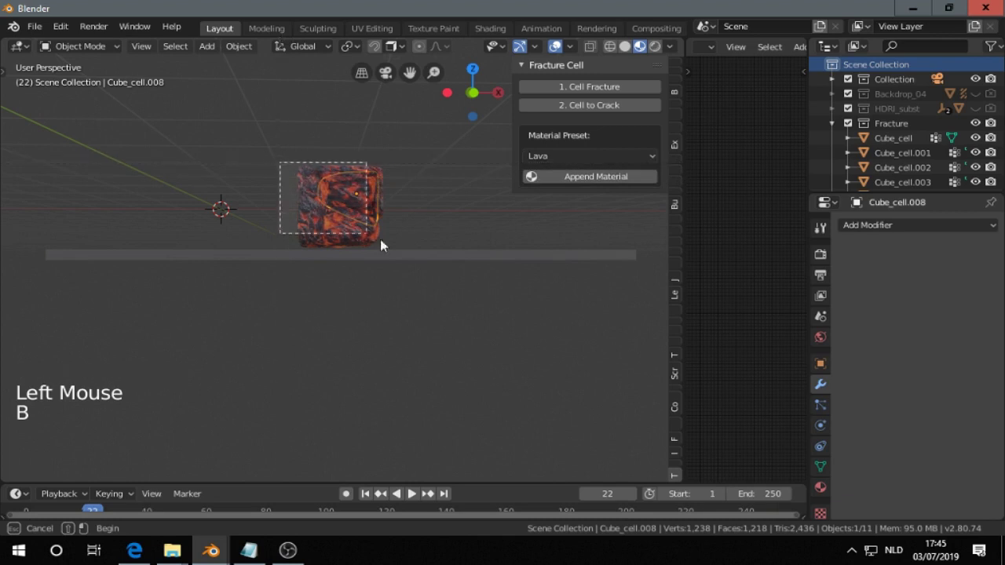
pyautogui.click(231, 51)
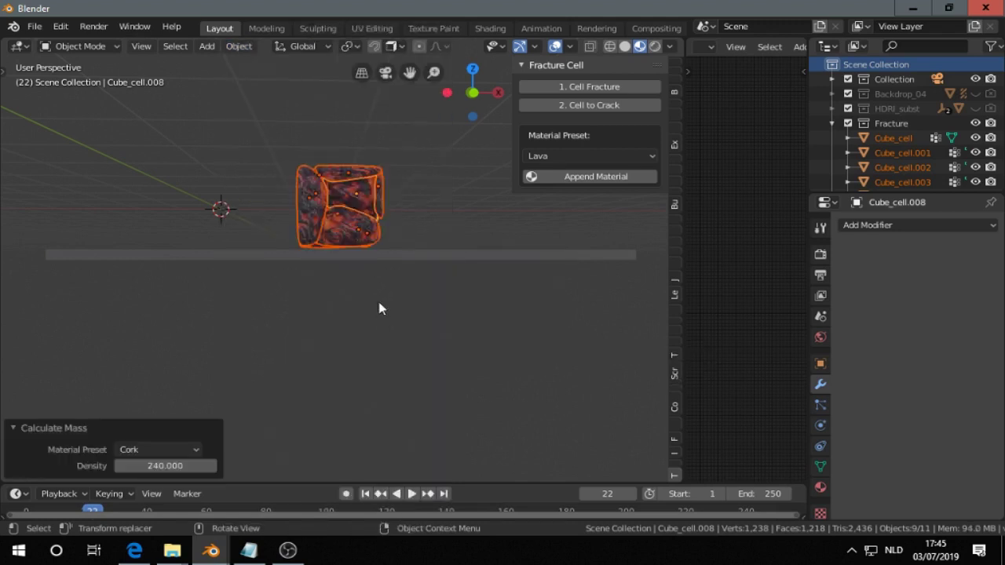
pyautogui.middleClick(374, 270)
pyautogui.click(362, 299)
pyautogui.middleClick(373, 294)
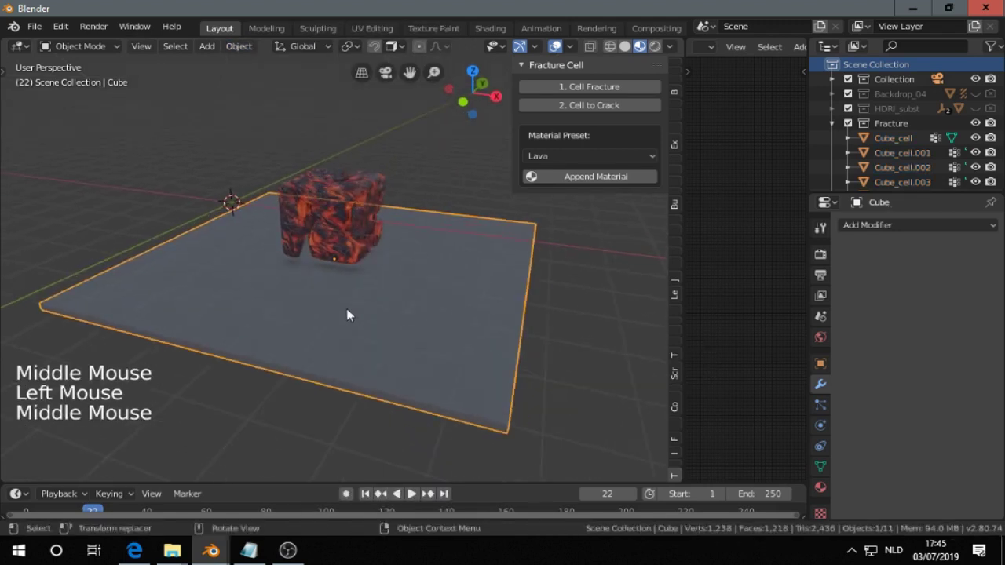
# Step: Play the rigid body simulation from frame 1 and stop around frame 110 with the fragments fallen
pyautogui.click(374, 505)
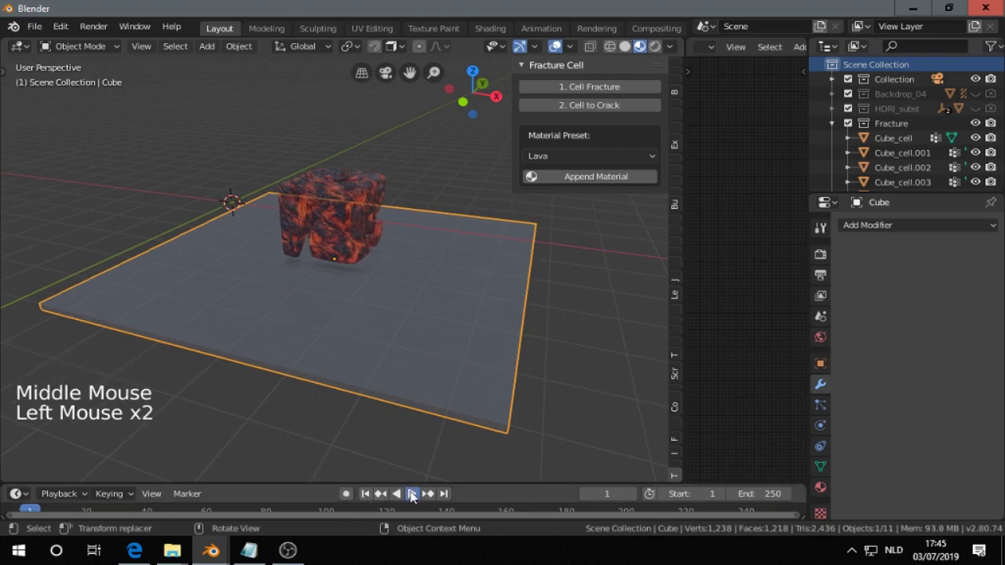
pyautogui.click(415, 498)
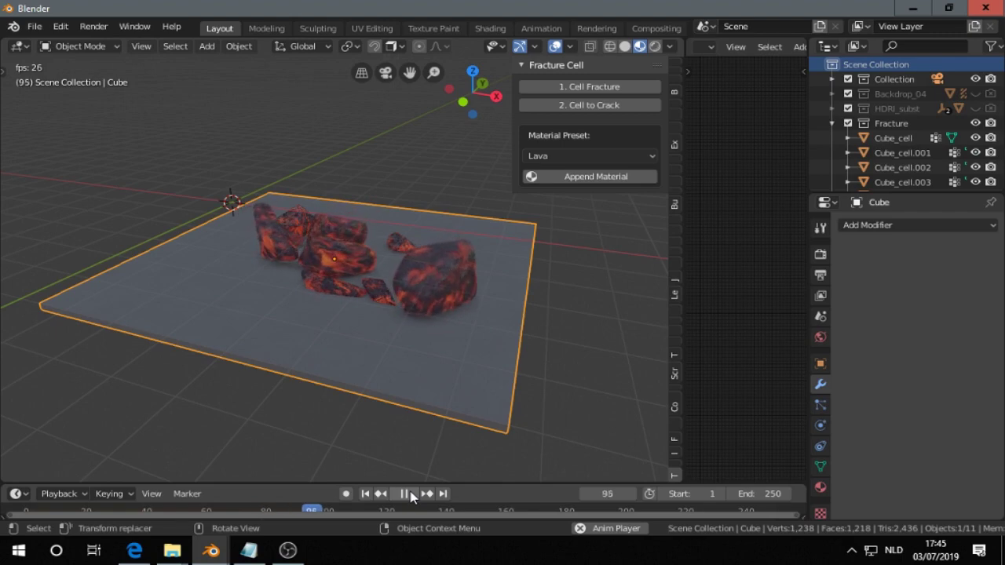
pyautogui.click(417, 495)
pyautogui.middleClick(402, 362)
pyautogui.scroll(3)
pyautogui.middleClick(285, 315)
pyautogui.scroll(-3)
pyautogui.middleClick(424, 343)
pyautogui.middleClick(304, 296)
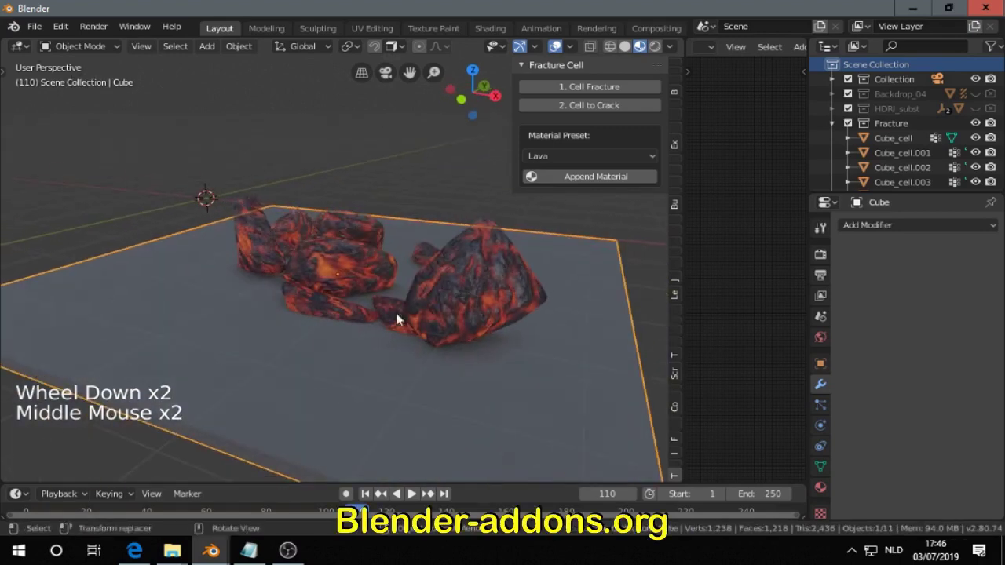
# Step: Orbit and zoom to inspect the lava fragments scattered across the ground plate
pyautogui.middleClick(357, 312)
pyautogui.scroll(3)
pyautogui.middleClick(410, 326)
pyautogui.middleClick(384, 338)
pyautogui.middleClick(410, 331)
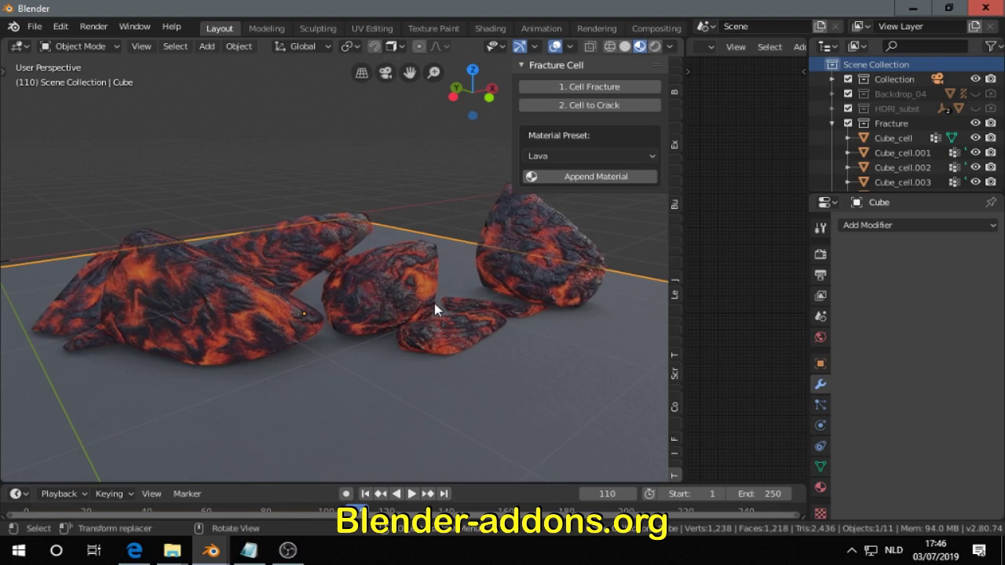
pyautogui.scroll(-3)
pyautogui.middleClick(436, 294)
pyautogui.scroll(3)
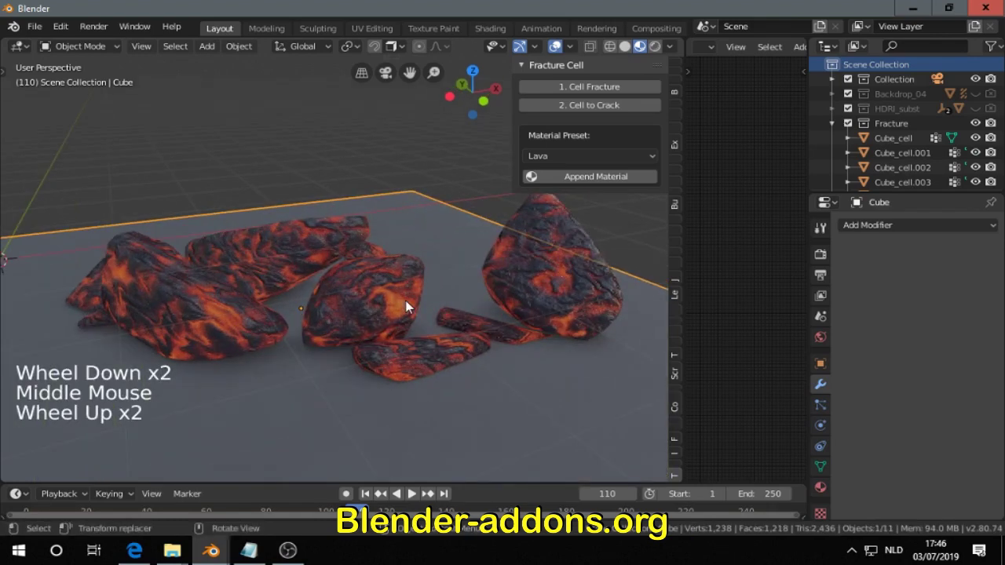
pyautogui.middleClick(425, 304)
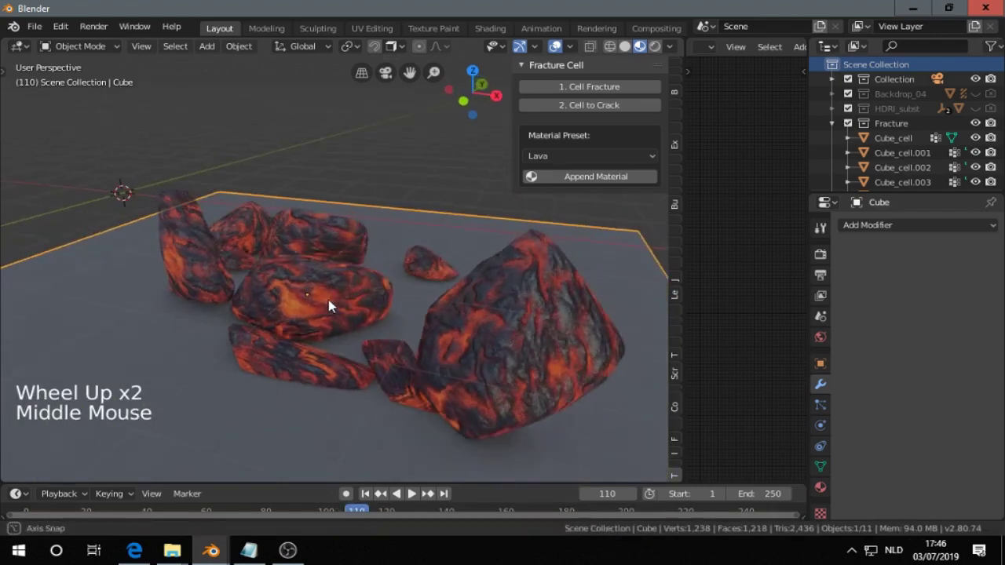